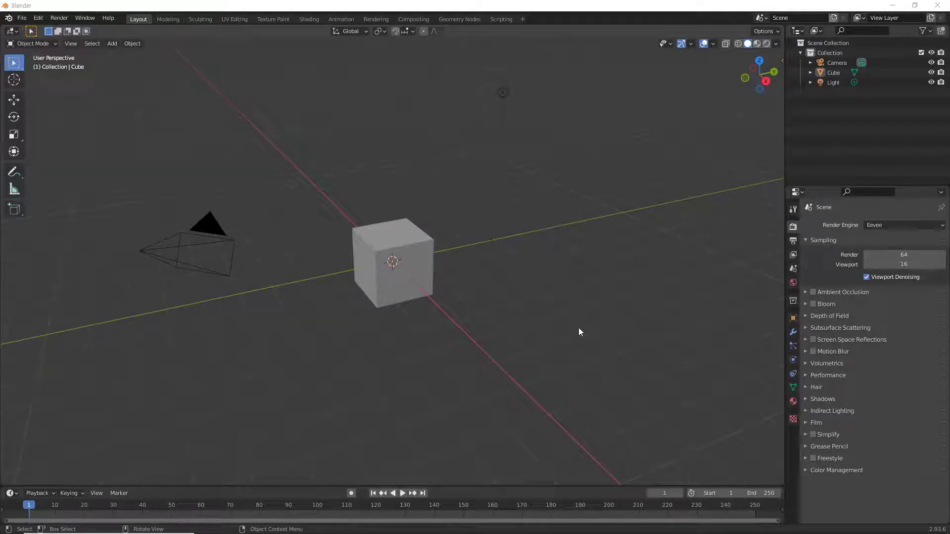
Select every object in the scene, then clear the selection again.
{"action": "key", "text": "Left"}
{"action": "left_click", "coordinate": [212, 225]}
{"action": "key", "text": "Left"}
{"action": "left_click", "coordinate": [435, 140]}
{"action": "key", "text": "Left"}
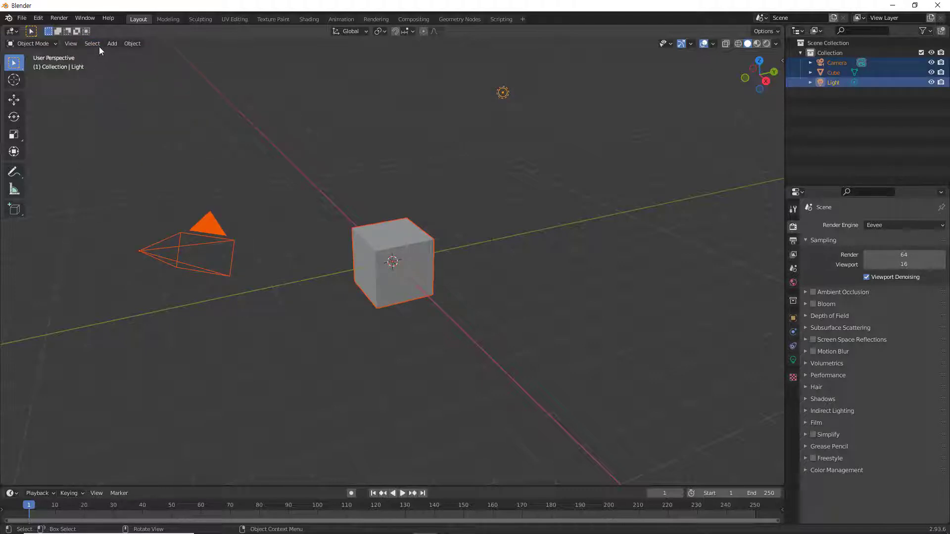
{"action": "left_click", "coordinate": [98, 46]}
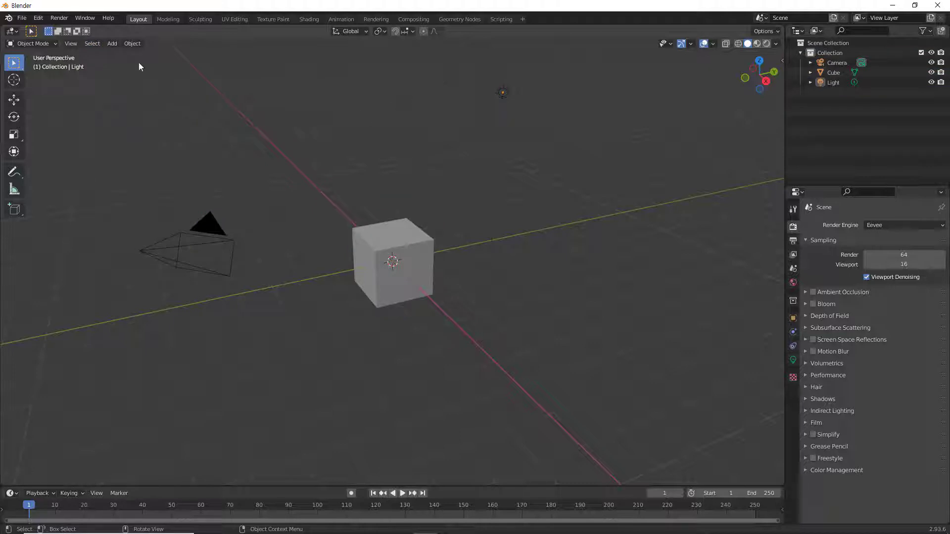
Select only the cube, invert the selection to the camera and light, then clear it.
{"action": "left_click", "coordinate": [95, 49]}
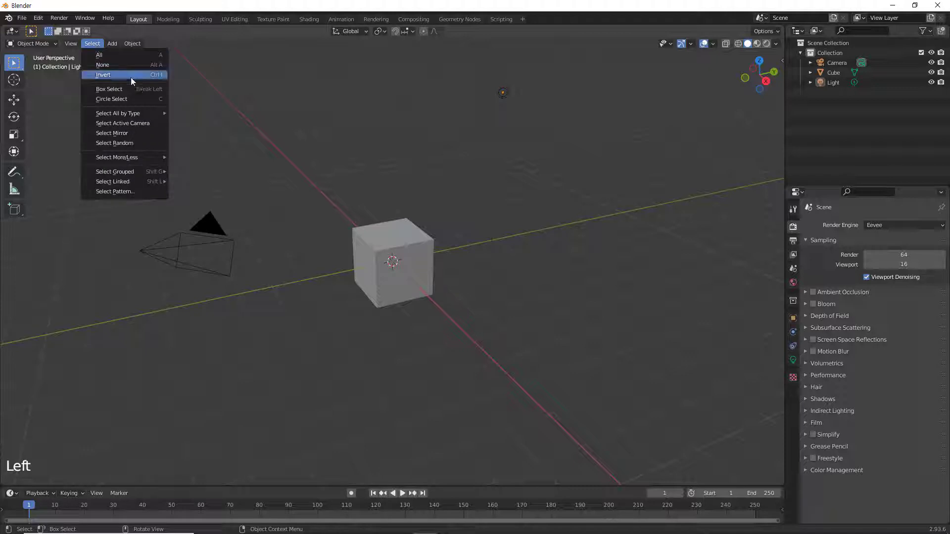
{"action": "left_click", "coordinate": [329, 137]}
{"action": "left_click", "coordinate": [404, 244]}
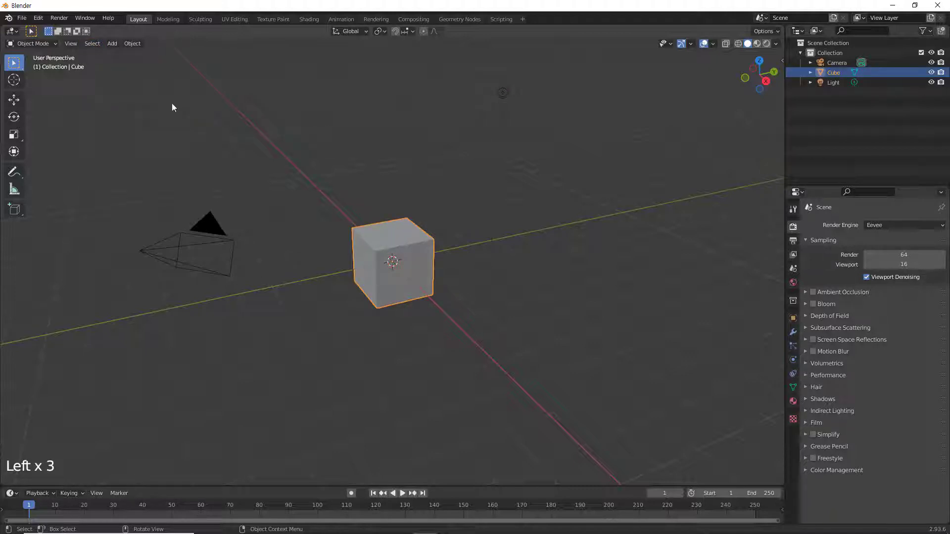
{"action": "left_click", "coordinate": [97, 47]}
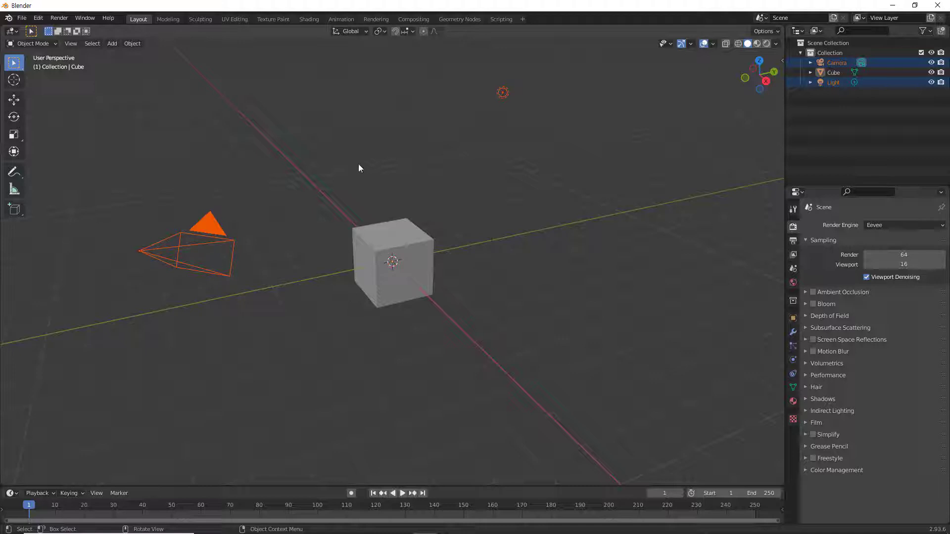
{"action": "left_click", "coordinate": [360, 163]}
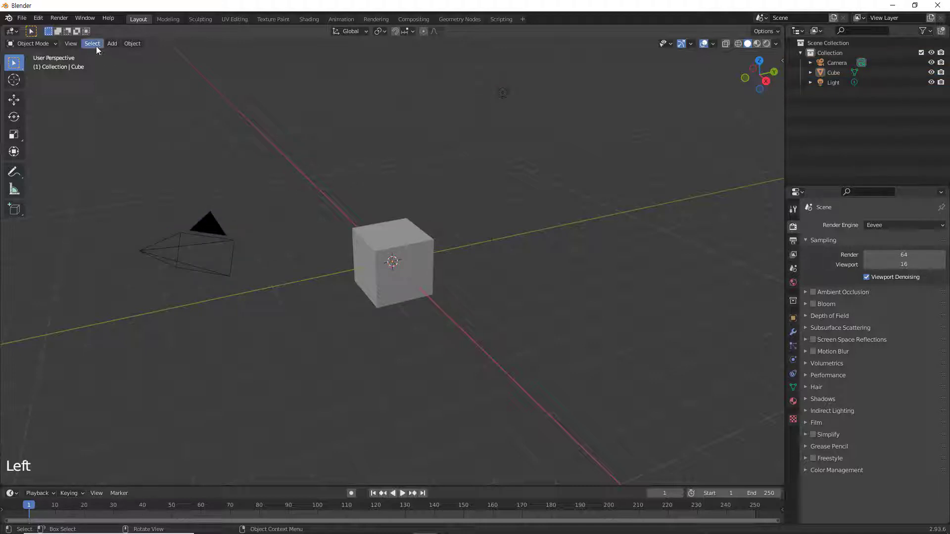
Select the cube and the light together from the Select menu, then deselect all.
{"action": "left_click", "coordinate": [96, 50]}
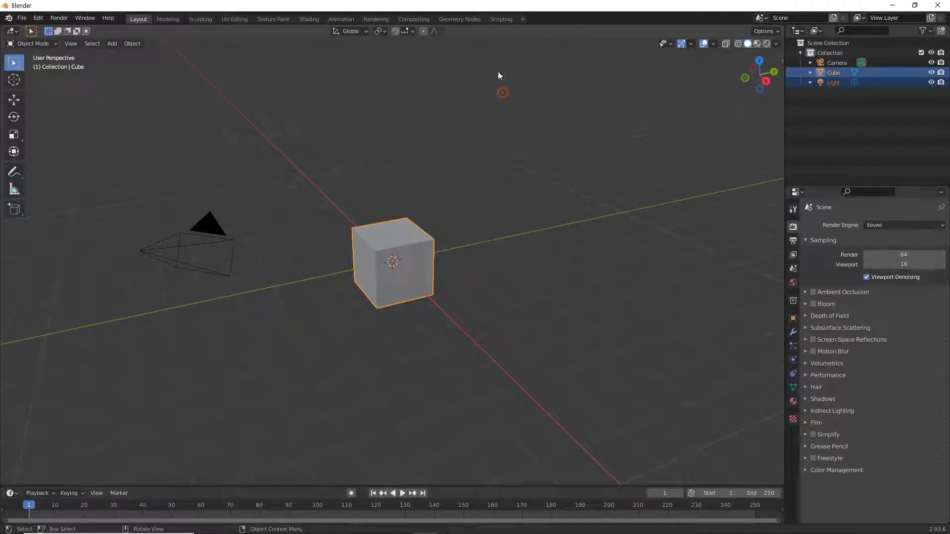
{"action": "left_click", "coordinate": [359, 139]}
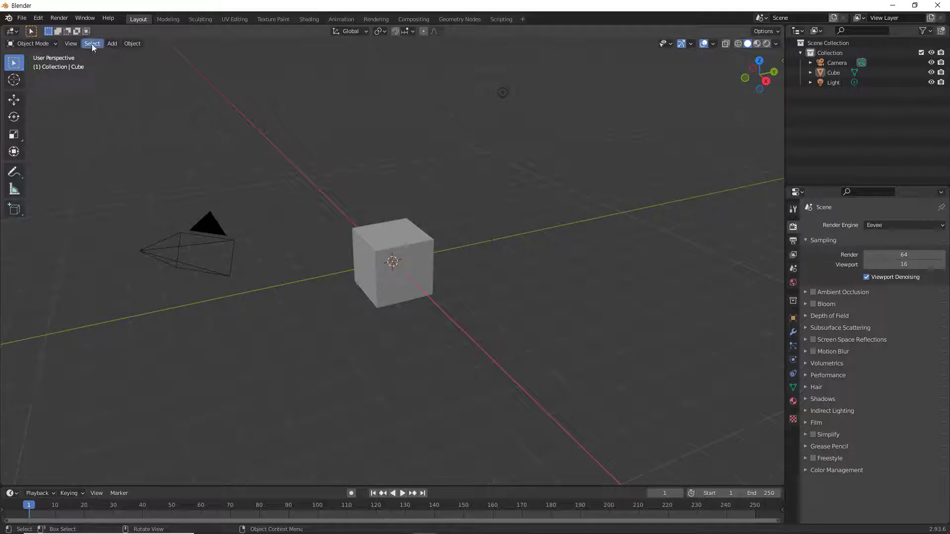
{"action": "left_click", "coordinate": [94, 47]}
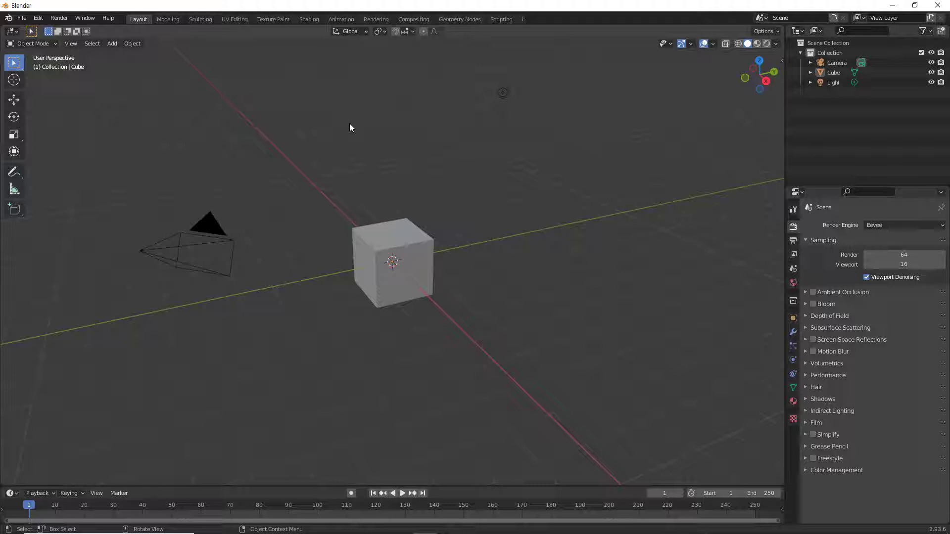
{"action": "key", "text": "b"}
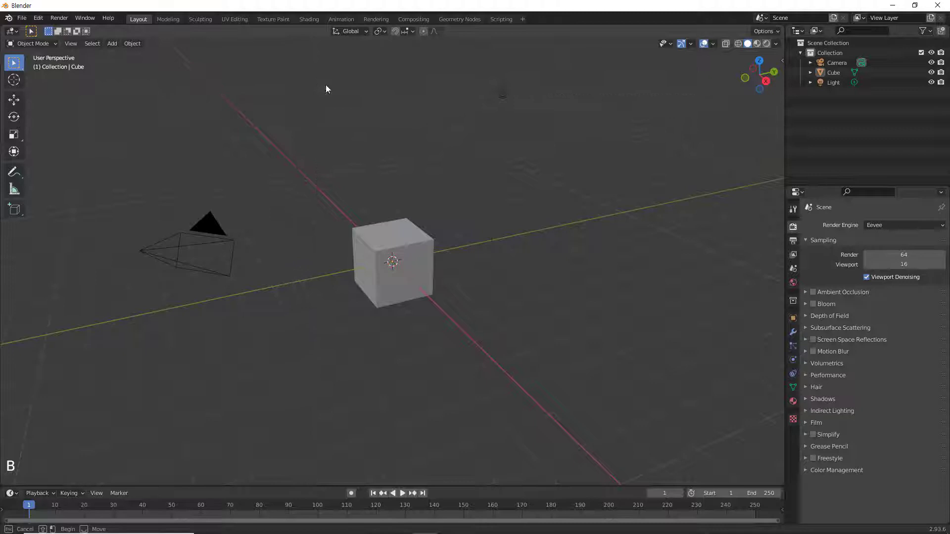
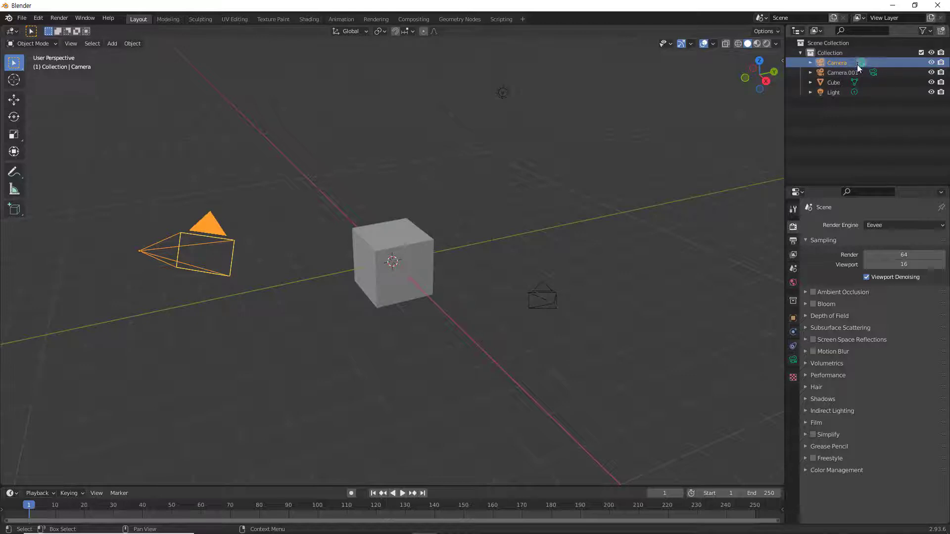
Deselect the camera and look through the scene camera with Numpad 0, then back.
{"action": "left_click", "coordinate": [718, 150]}
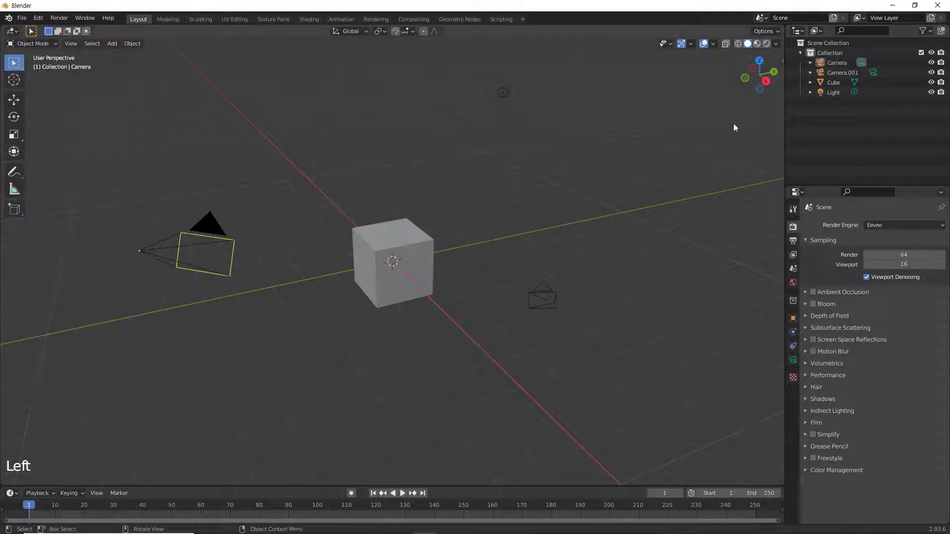
{"action": "key", "text": "Left"}
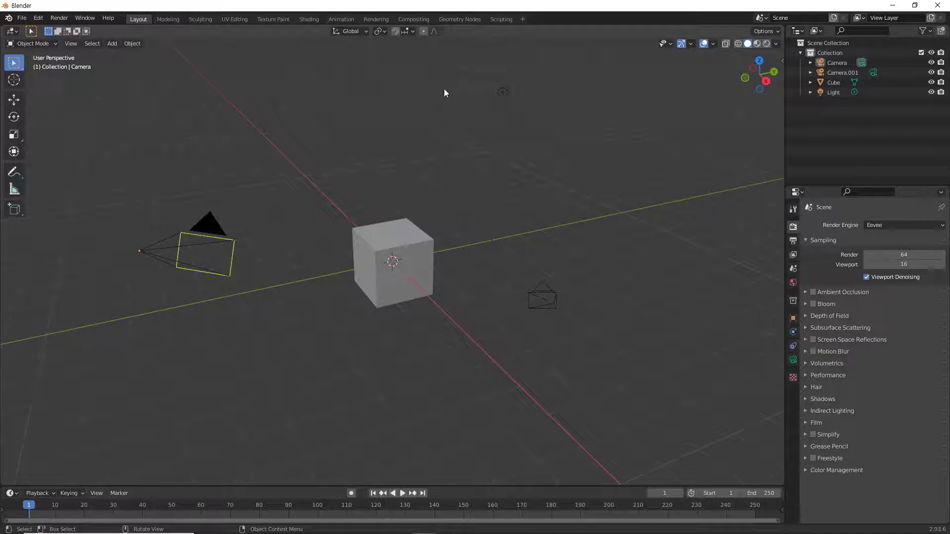
{"action": "key", "text": "KP_0"}
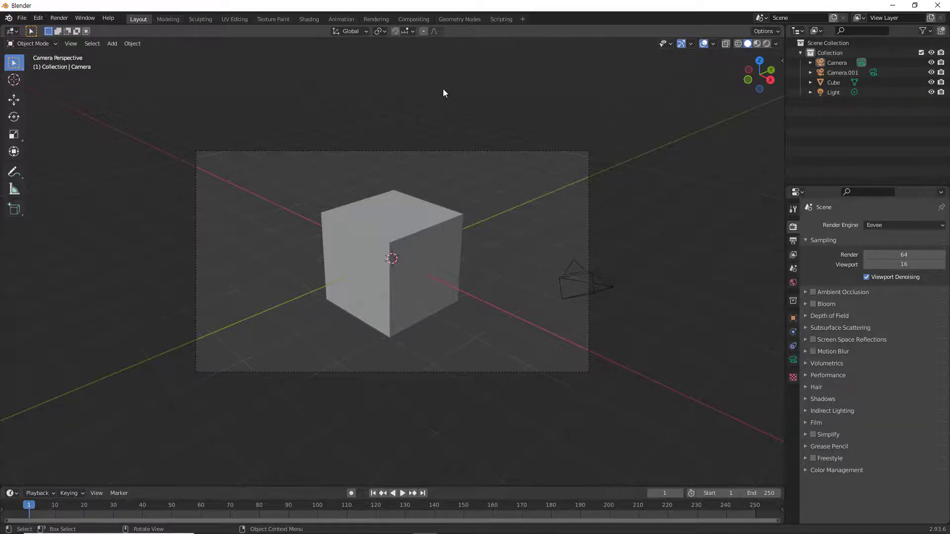
{"action": "key", "text": "KP_0"}
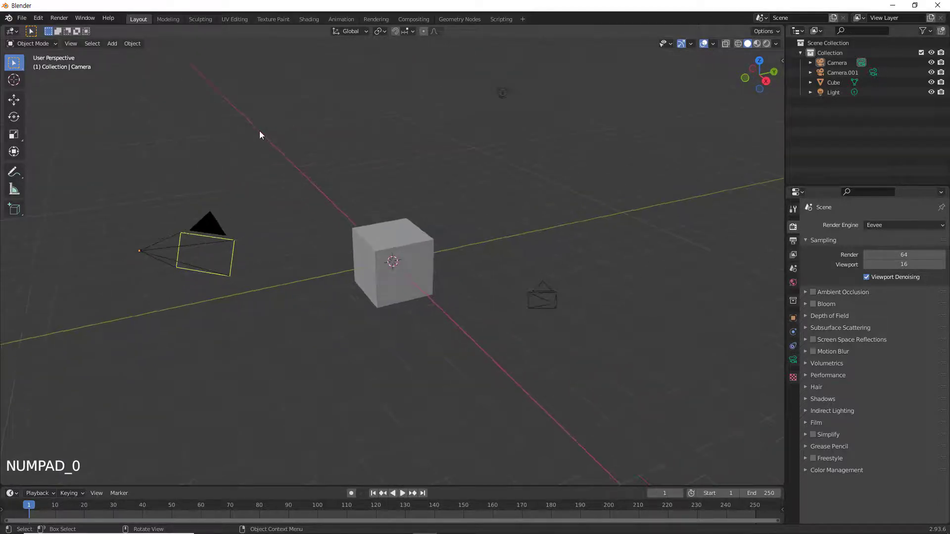
Use Select Active Camera to pick the scene camera, then bring up the Select menu.
{"action": "left_click", "coordinate": [261, 134]}
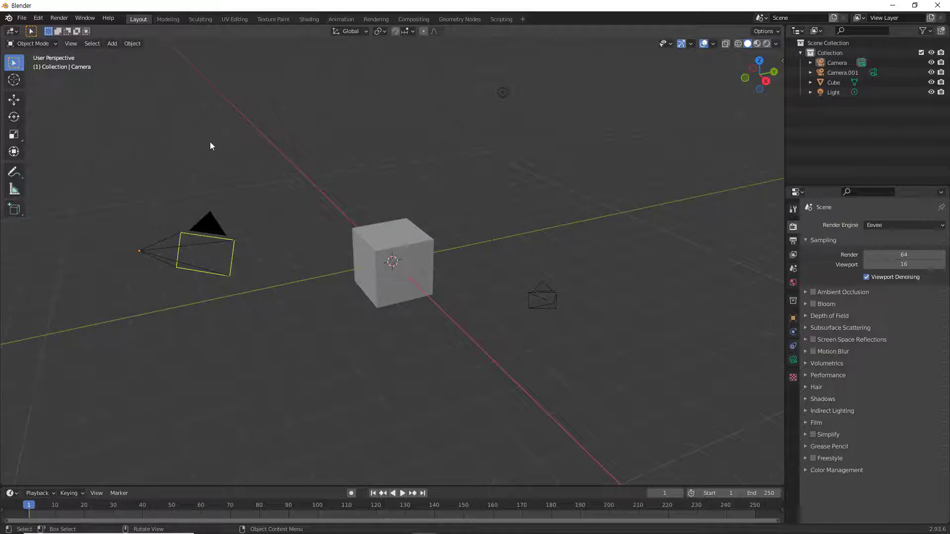
{"action": "left_click", "coordinate": [98, 46]}
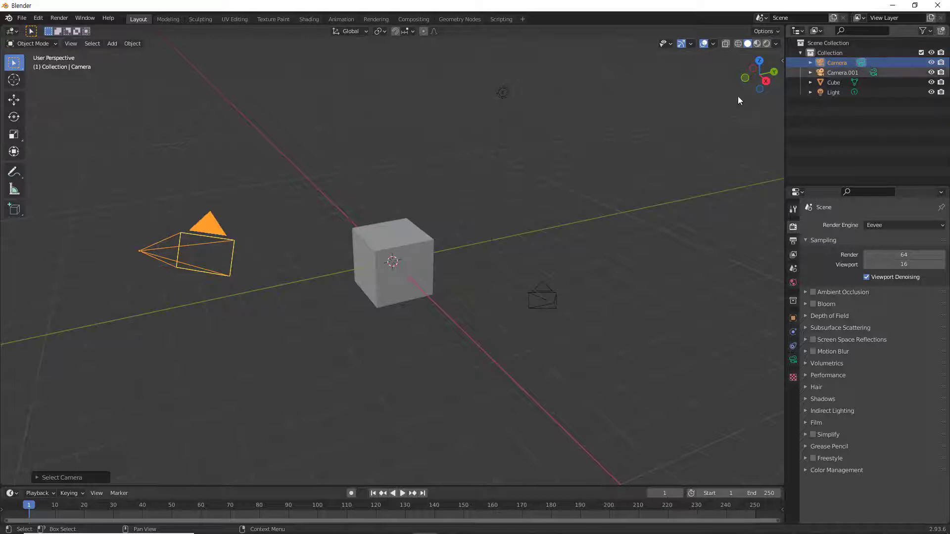
{"action": "left_click", "coordinate": [353, 176]}
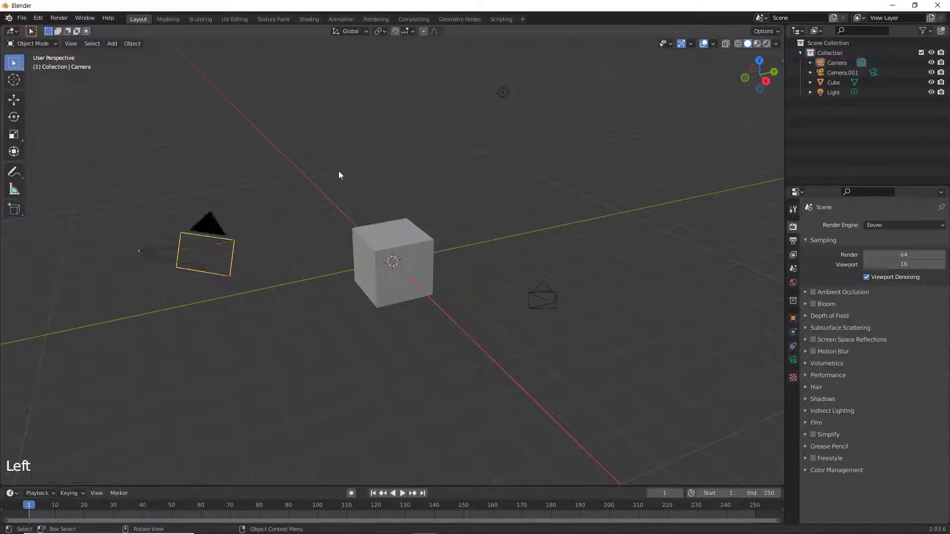
{"action": "left_click", "coordinate": [98, 49]}
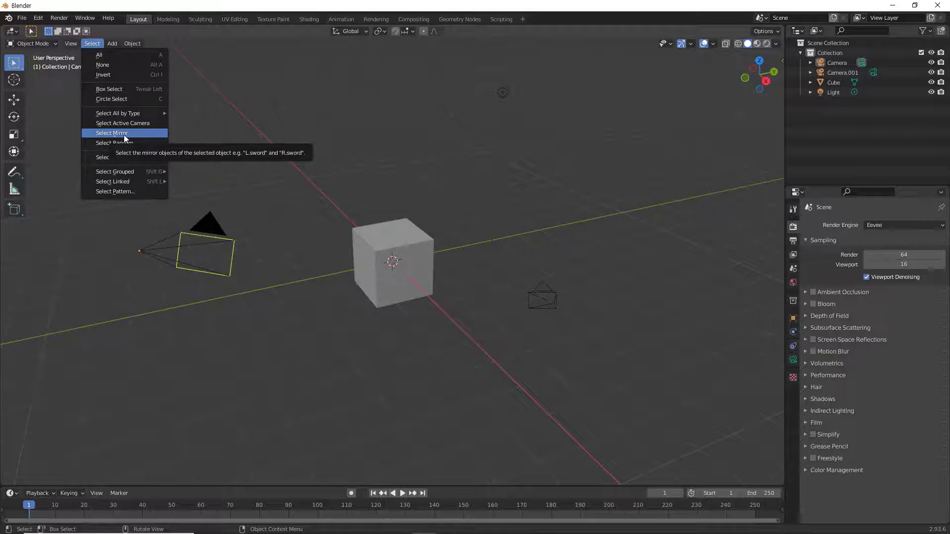
Try Select Mirror and Select Random on the objects, ending with nothing selected.
{"action": "left_click", "coordinate": [409, 158]}
{"action": "left_click", "coordinate": [404, 235]}
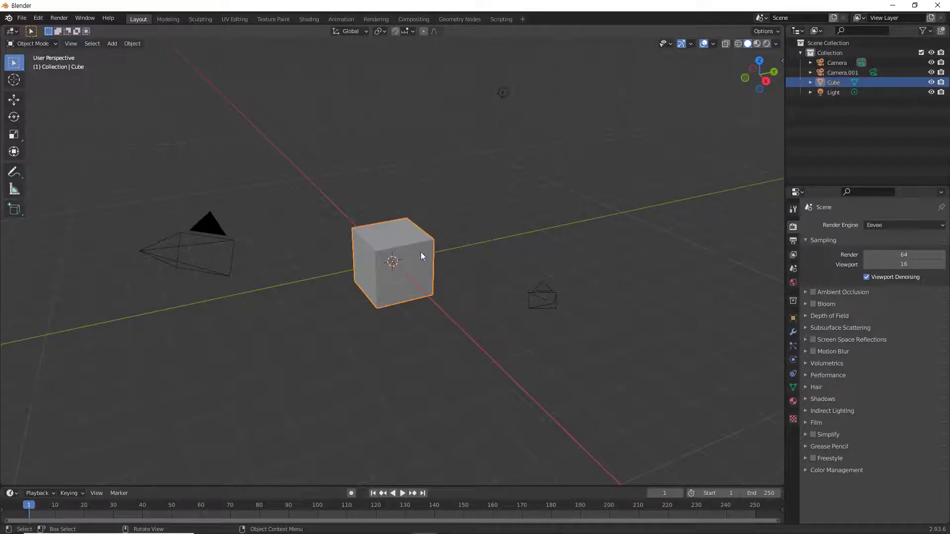
{"action": "key", "text": "Left"}
{"action": "key", "text": "Left"}
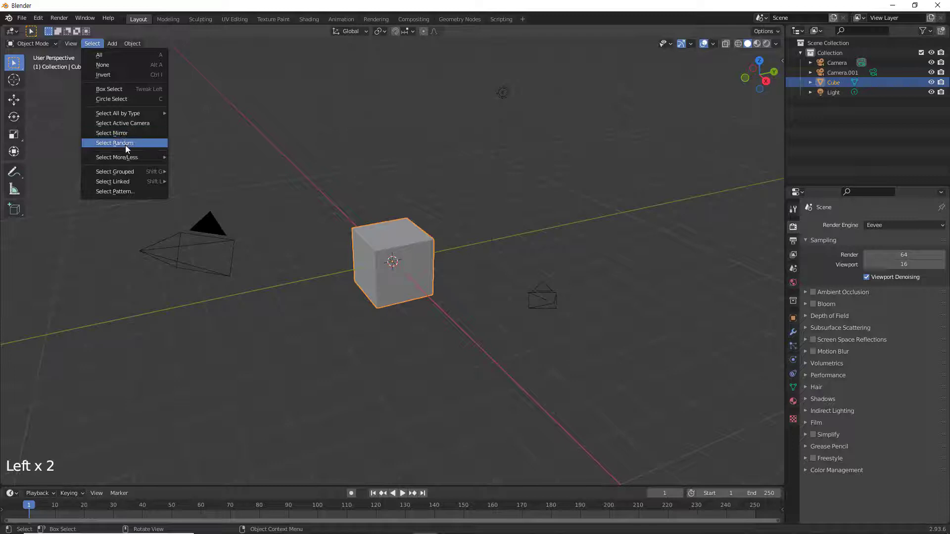
{"action": "left_click", "coordinate": [240, 165]}
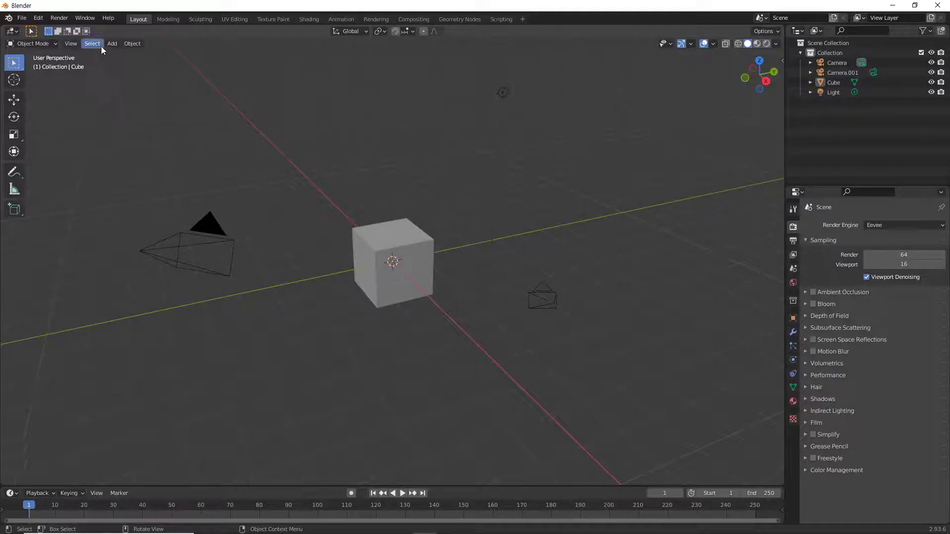
{"action": "left_click", "coordinate": [97, 46]}
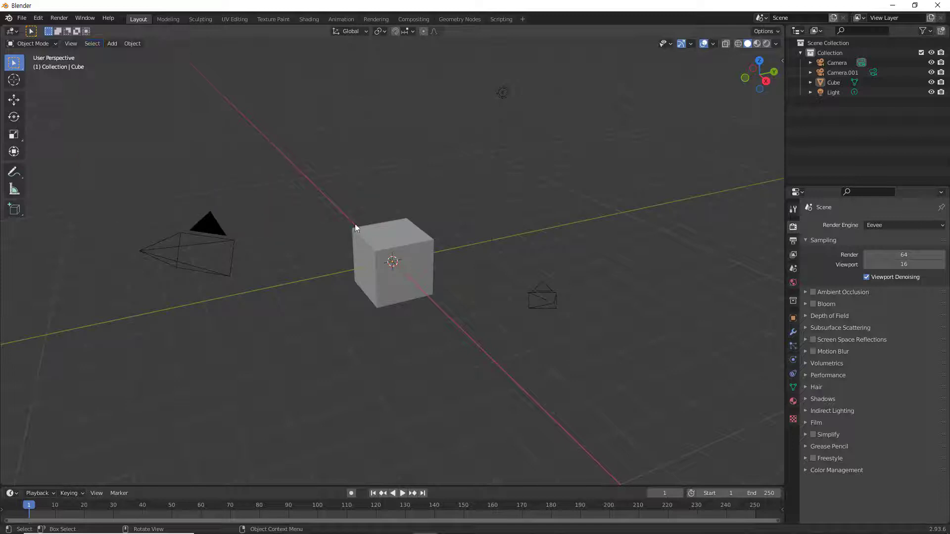
Select the cube and enter Edit Mode on its mesh, inspecting it from around.
{"action": "key", "text": "Left"}
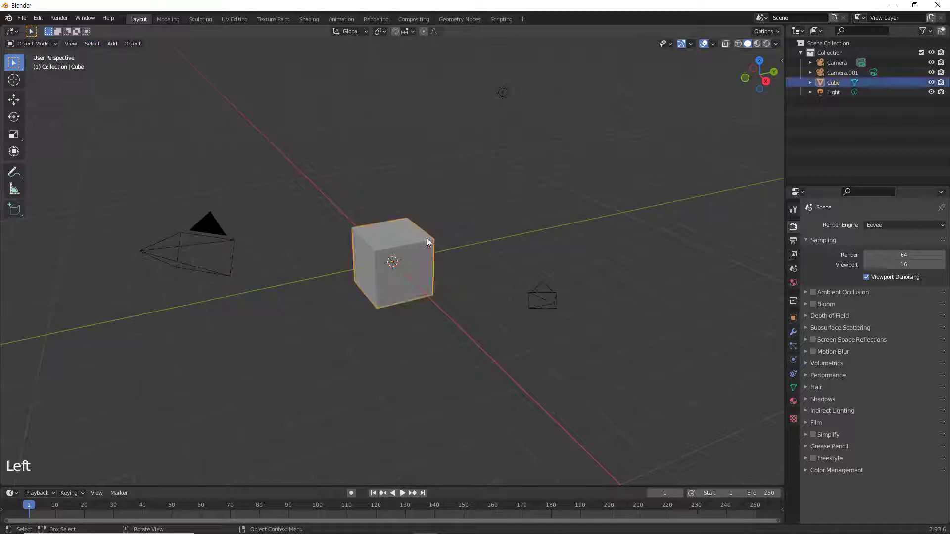
{"action": "key", "text": "Tab"}
{"action": "scroll", "scroll_direction": "up", "scroll_amount": 3}
{"action": "left_click", "coordinate": [456, 215]}
{"action": "left_click", "coordinate": [370, 199]}
{"action": "left_click", "coordinate": [442, 226]}
{"action": "left_click", "coordinate": [319, 249]}
{"action": "middle_click", "coordinate": [456, 238]}
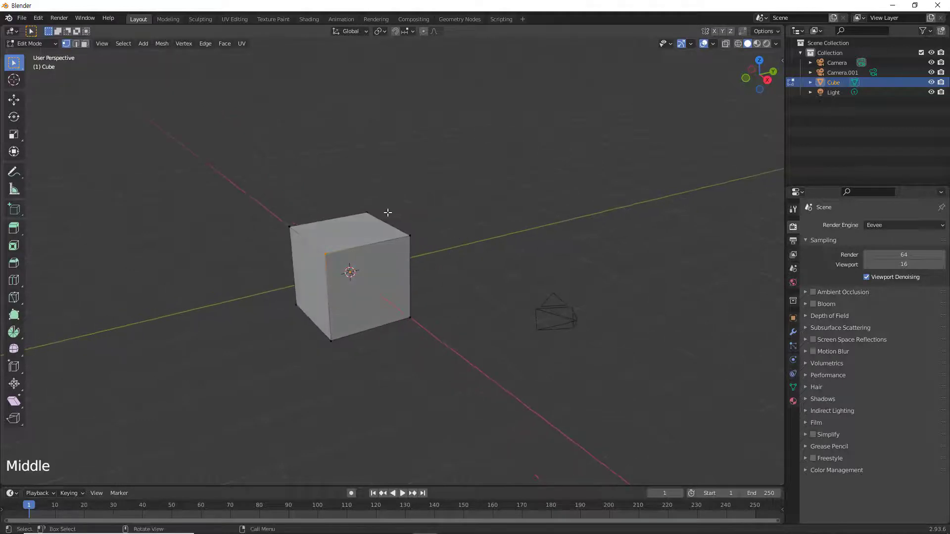
Select all of the cube's geometry and orbit to face it head-on.
{"action": "left_click", "coordinate": [127, 49]}
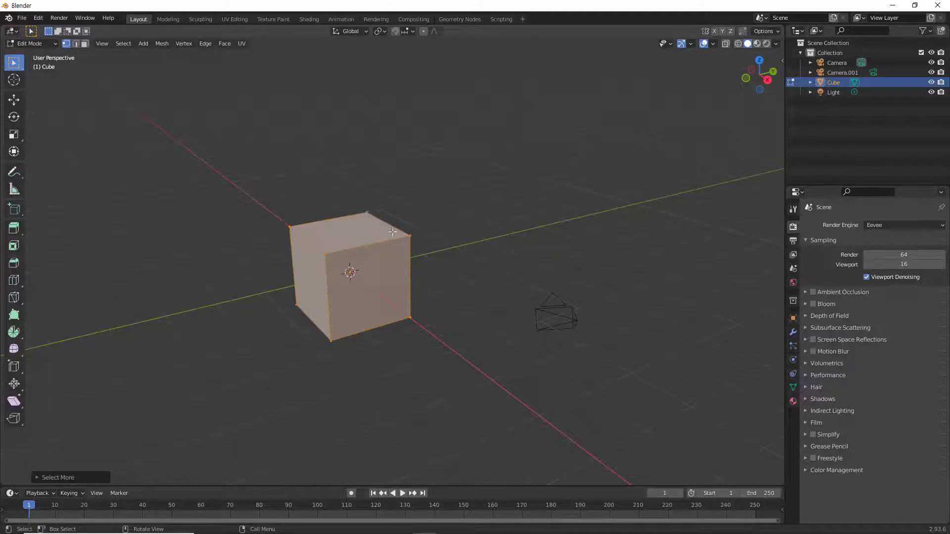
{"action": "middle_click", "coordinate": [471, 253]}
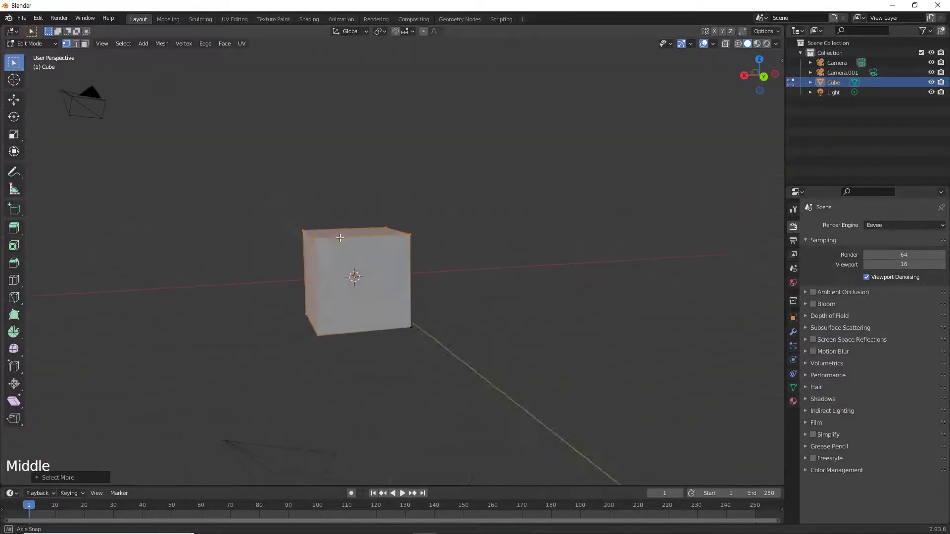
{"action": "middle_click", "coordinate": [461, 273]}
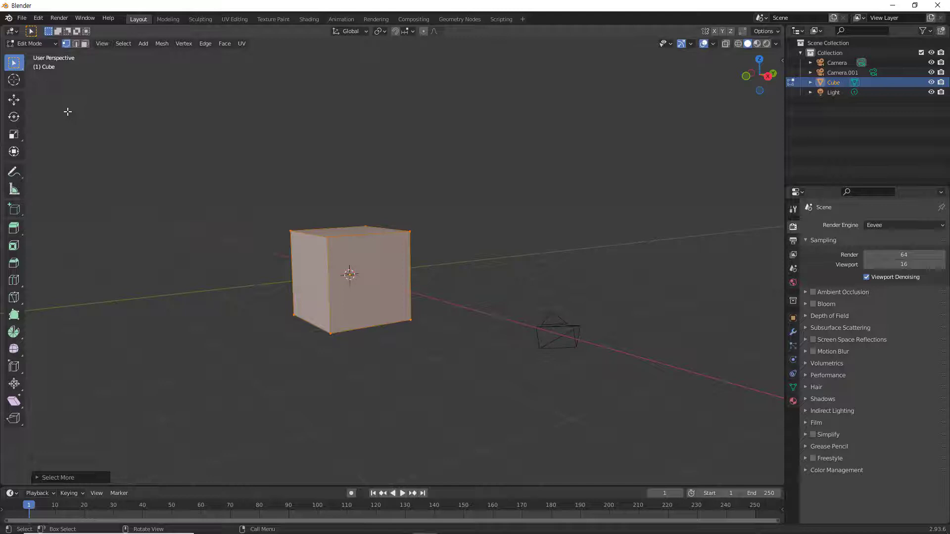
Hide the cube, add a Suzanne monkey mesh and enter Edit Mode with no vertices selected.
{"action": "key", "text": "Tab"}
{"action": "left_click", "coordinate": [379, 258]}
{"action": "key", "text": "h"}
{"action": "key", "text": "shift+a"}
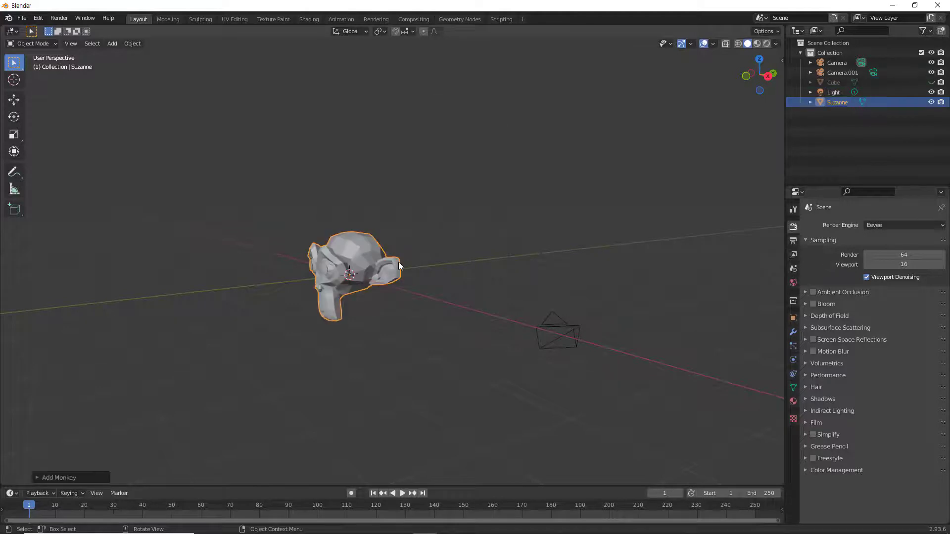
{"action": "key", "text": "Tab"}
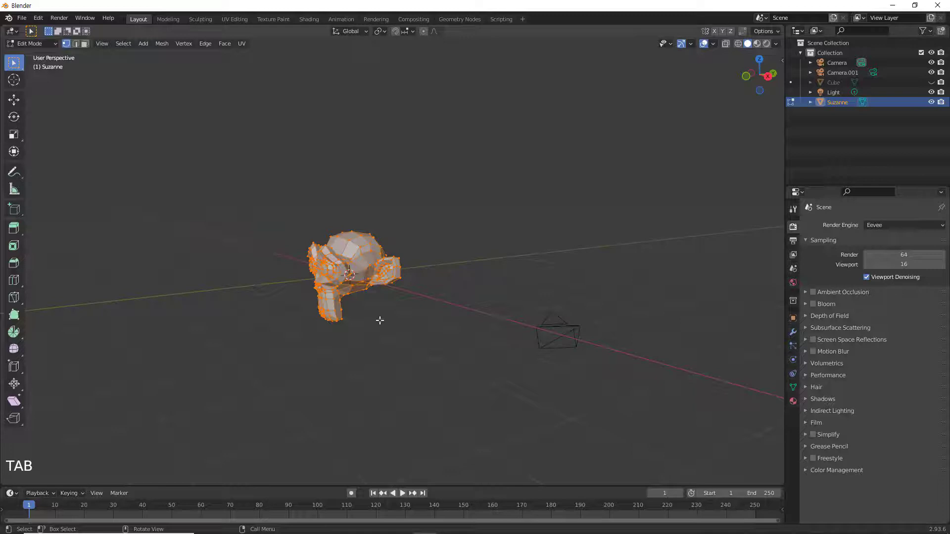
{"action": "left_click", "coordinate": [380, 322]}
Orbit and zoom in on the monkey head to frame it for editing.
{"action": "middle_click", "coordinate": [273, 294]}
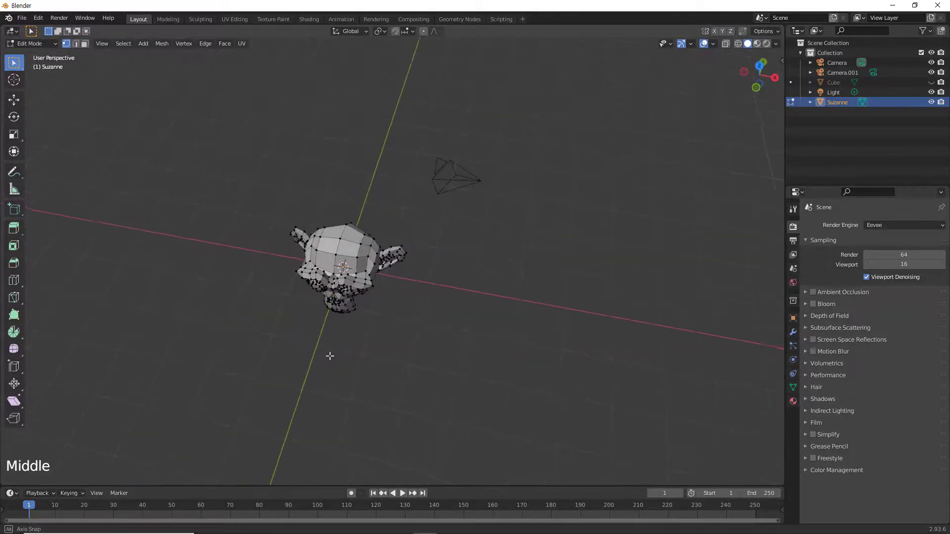
{"action": "scroll", "scroll_direction": "up", "scroll_amount": 3}
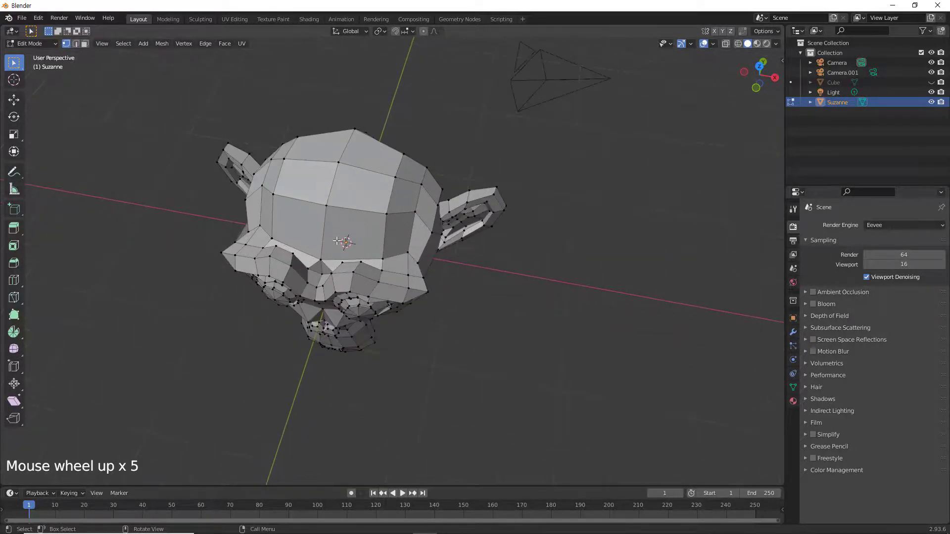
{"action": "left_click", "coordinate": [327, 204]}
{"action": "left_click", "coordinate": [411, 122]}
{"action": "left_click", "coordinate": [325, 205]}
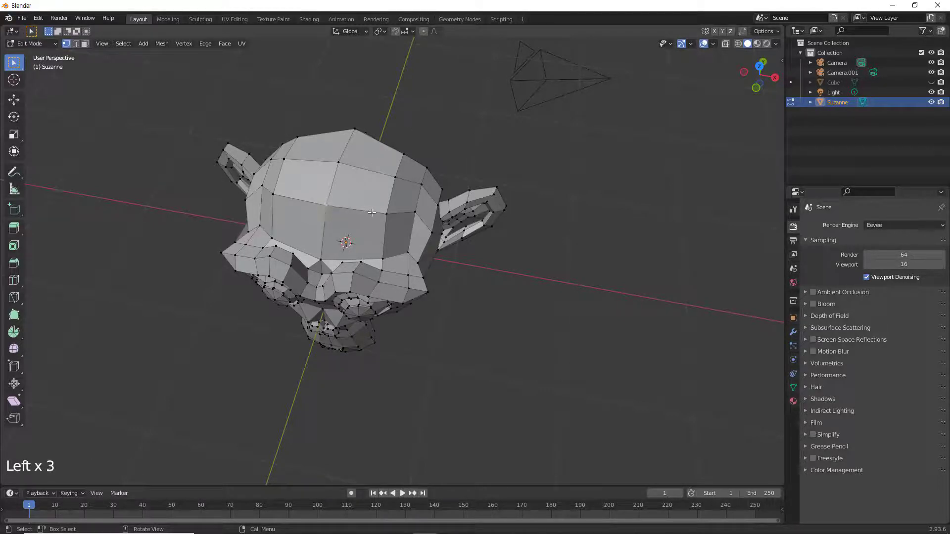
{"action": "left_click", "coordinate": [432, 121]}
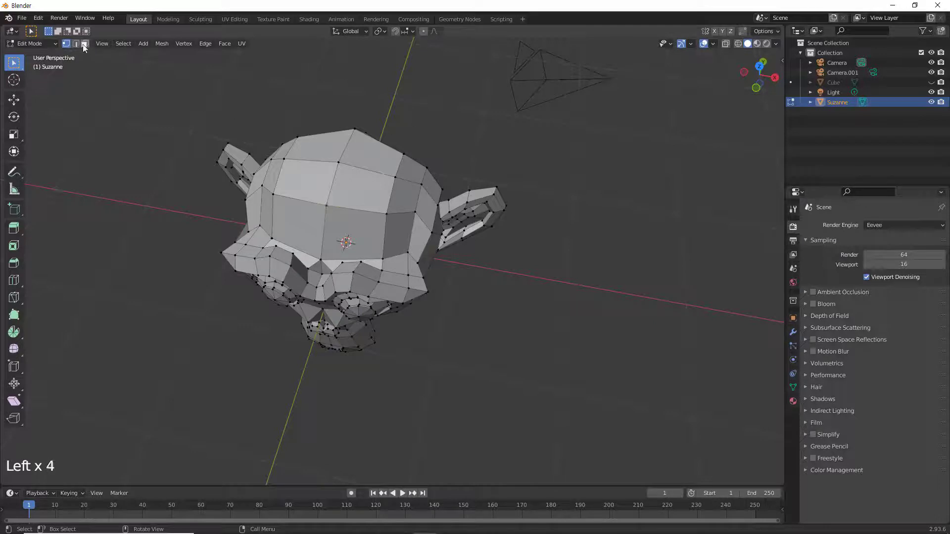
In face mode grow a single top-of-head face selection twice with Ctrl+Numpad+, then shrink it back.
{"action": "left_click", "coordinate": [84, 49]}
{"action": "left_click", "coordinate": [353, 186]}
{"action": "middle_click", "coordinate": [464, 276]}
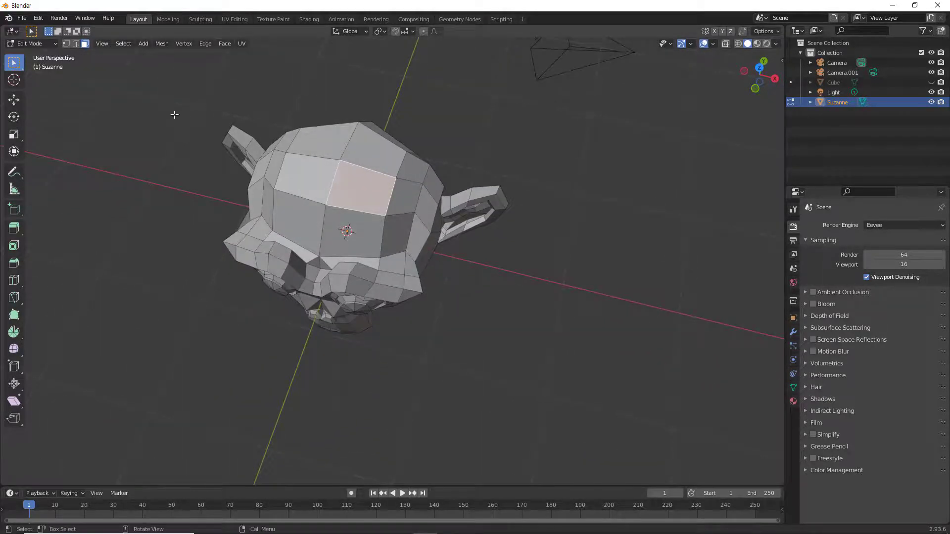
{"action": "left_click", "coordinate": [130, 51]}
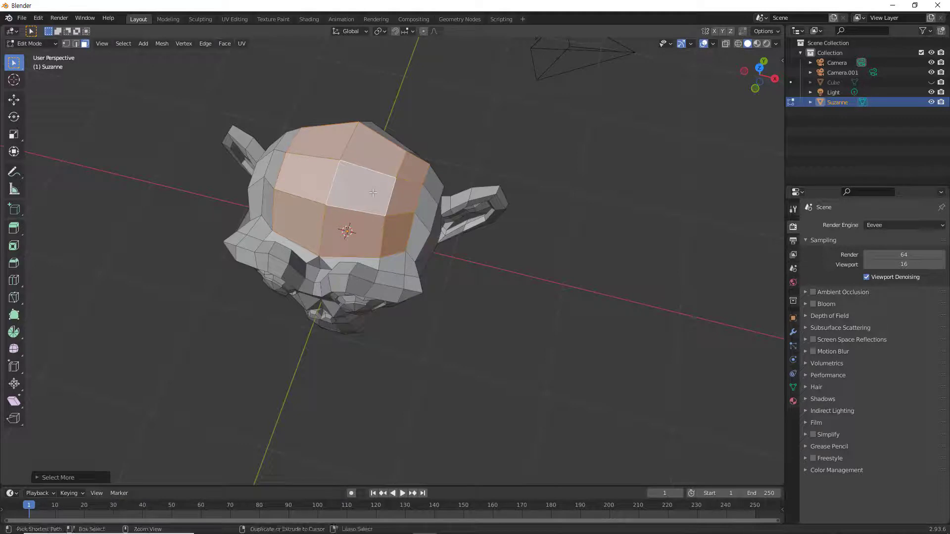
{"action": "key", "text": "ctrl+KP_Add"}
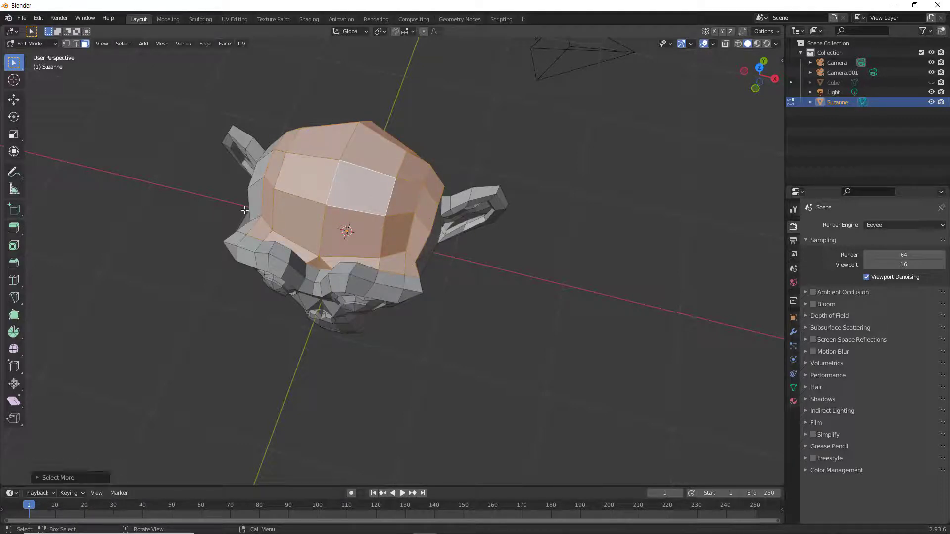
{"action": "key", "text": "ctrl+KP_Add"}
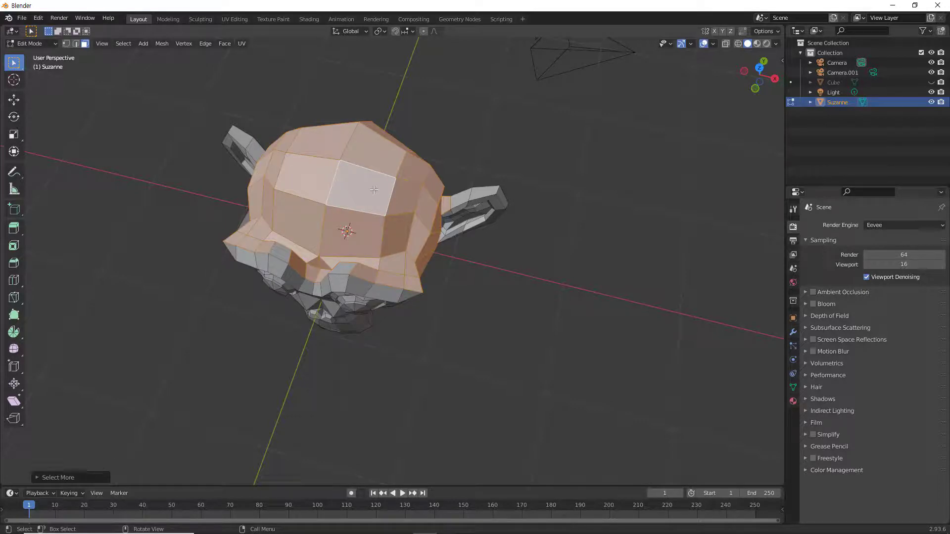
{"action": "key", "text": "ctrl+KP_Subtract"}
{"action": "key", "text": "ctrl+KP_Subtract"}
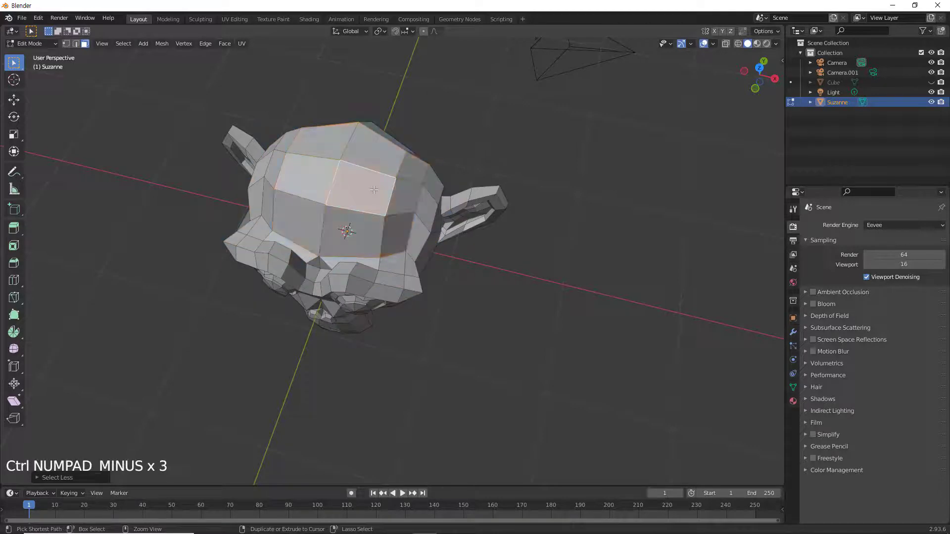
In vertex mode grow one vertex selection three times across the head, then shrink it back.
{"action": "left_click", "coordinate": [121, 51]}
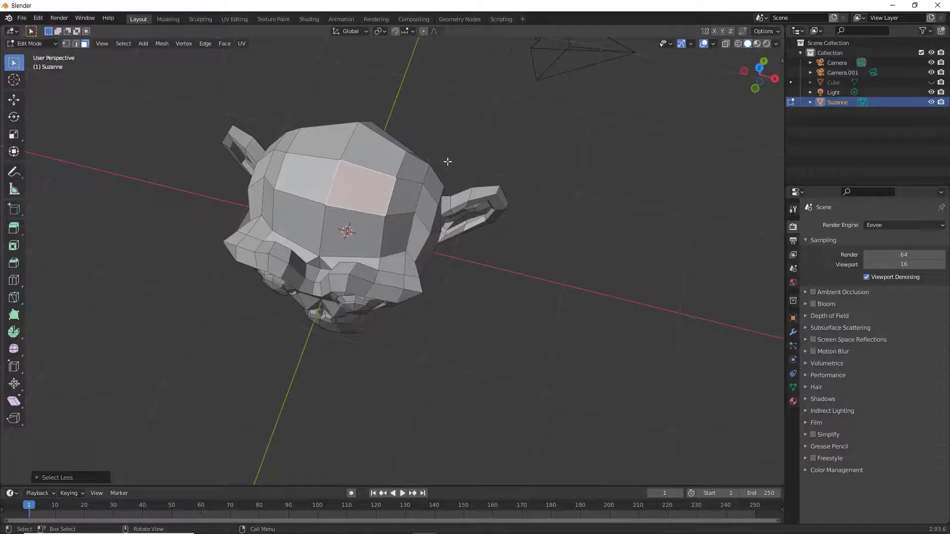
{"action": "left_click", "coordinate": [273, 100]}
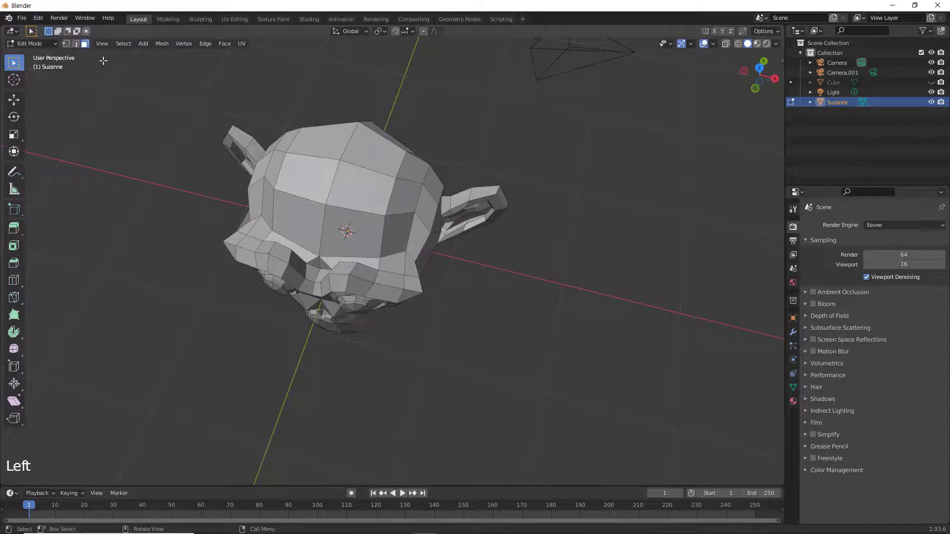
{"action": "key", "text": "Left"}
{"action": "left_click", "coordinate": [337, 157]}
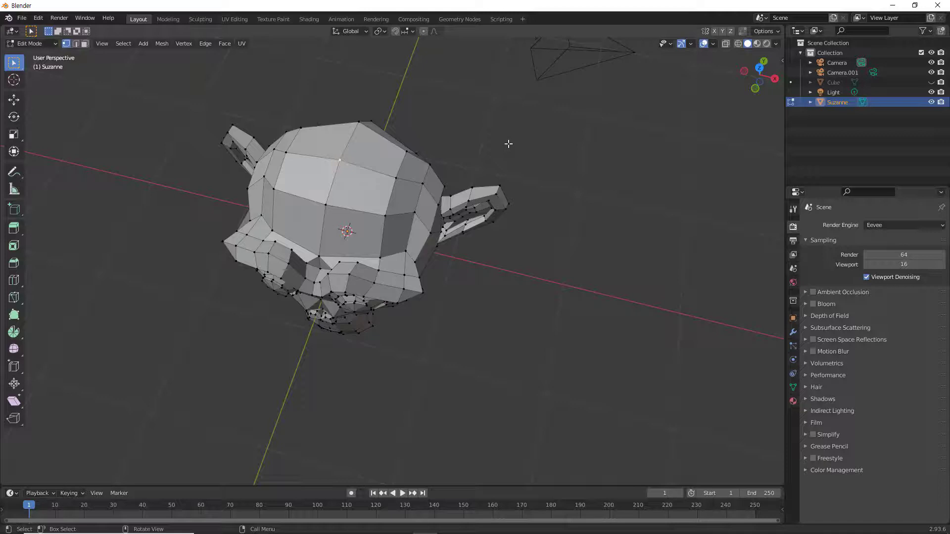
{"action": "key", "text": "ctrl+KP_Add"}
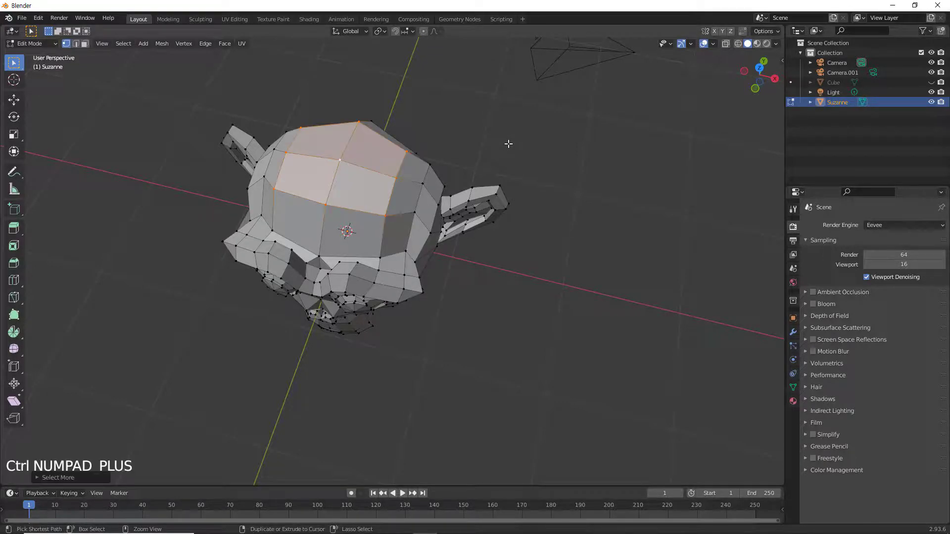
{"action": "key", "text": "ctrl+KP_Add"}
{"action": "key", "text": "ctrl+KP_Add"}
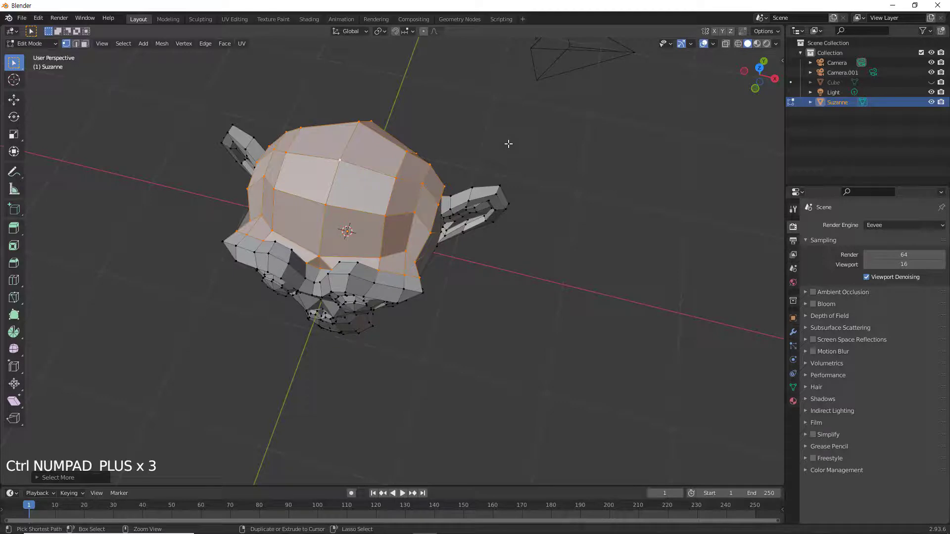
{"action": "key", "text": "ctrl+KP_Subtract"}
{"action": "key", "text": "ctrl+KP_Subtract"}
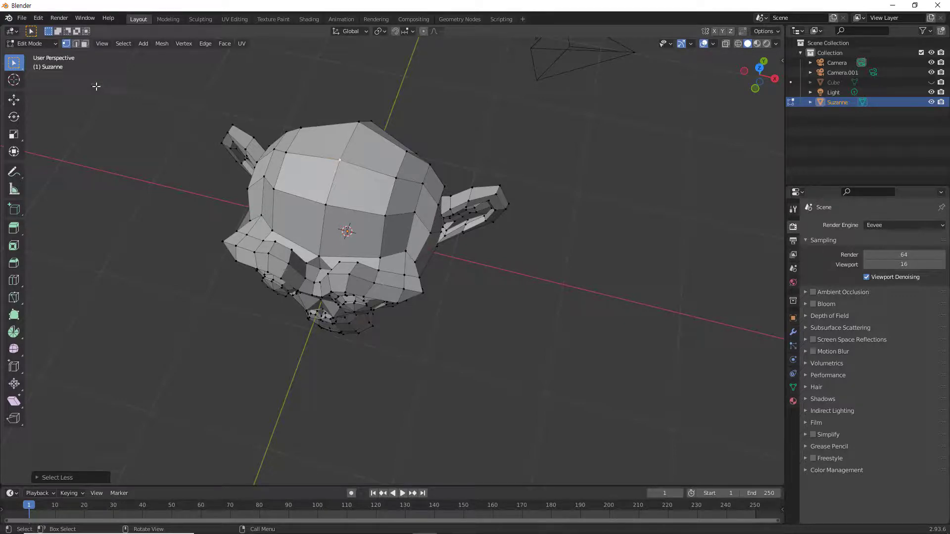
Return the monkey head to Object Mode and zoom out.
{"action": "key", "text": "Tab"}
{"action": "scroll", "scroll_direction": "down", "scroll_amount": 3}
{"action": "scroll", "scroll_direction": "down", "scroll_amount": 3}
{"action": "middle_click", "coordinate": [350, 235]}
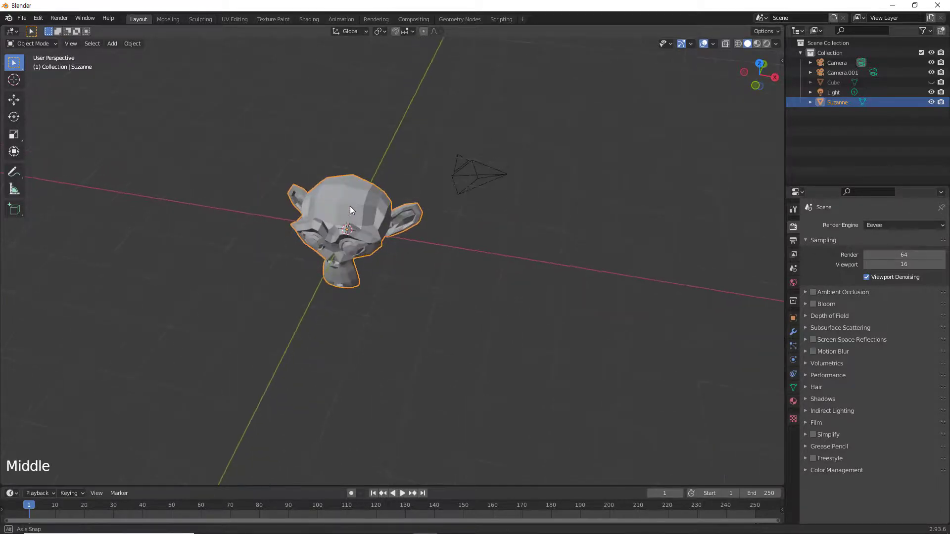
{"action": "left_click", "coordinate": [99, 45]}
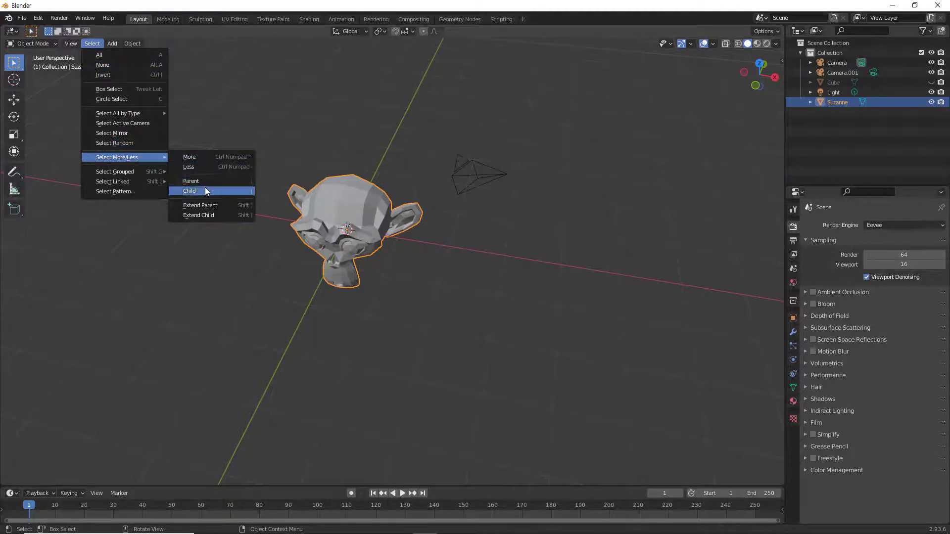
{"action": "left_click", "coordinate": [270, 305]}
{"action": "middle_click", "coordinate": [275, 303]}
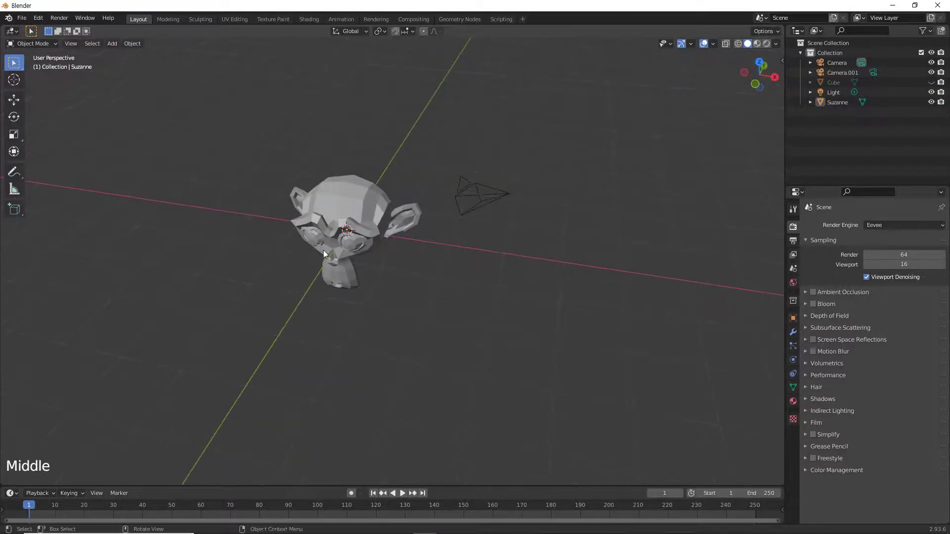
{"action": "left_click", "coordinate": [365, 207]}
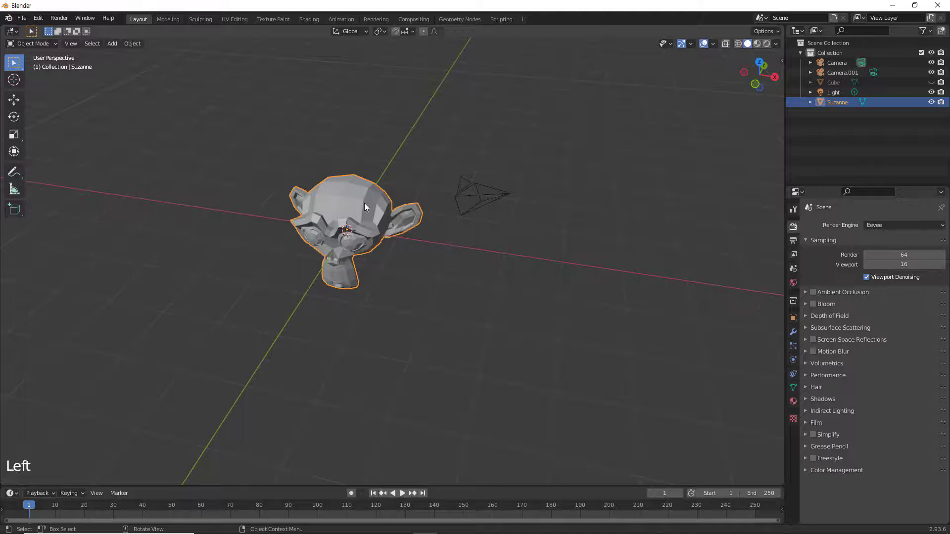
{"action": "left_click", "coordinate": [15, 101]}
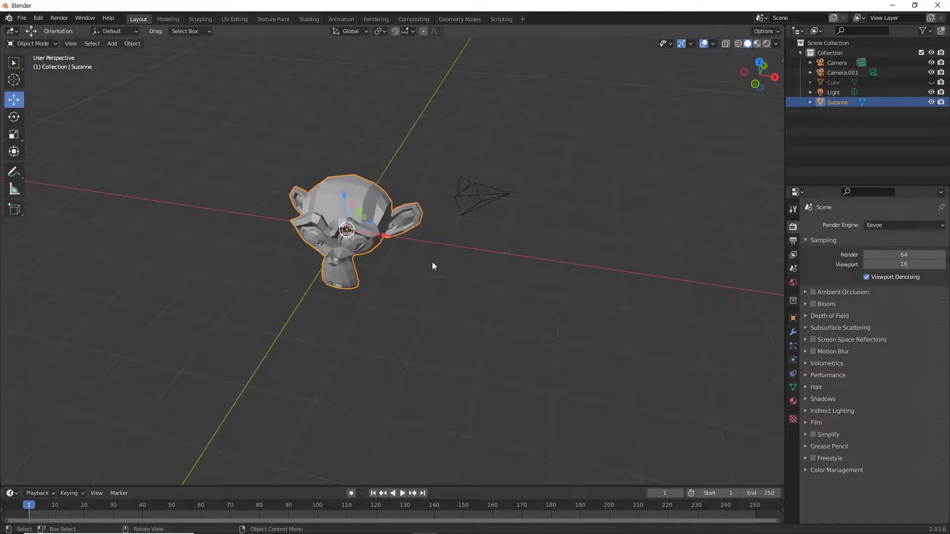
{"action": "right_click", "coordinate": [378, 204]}
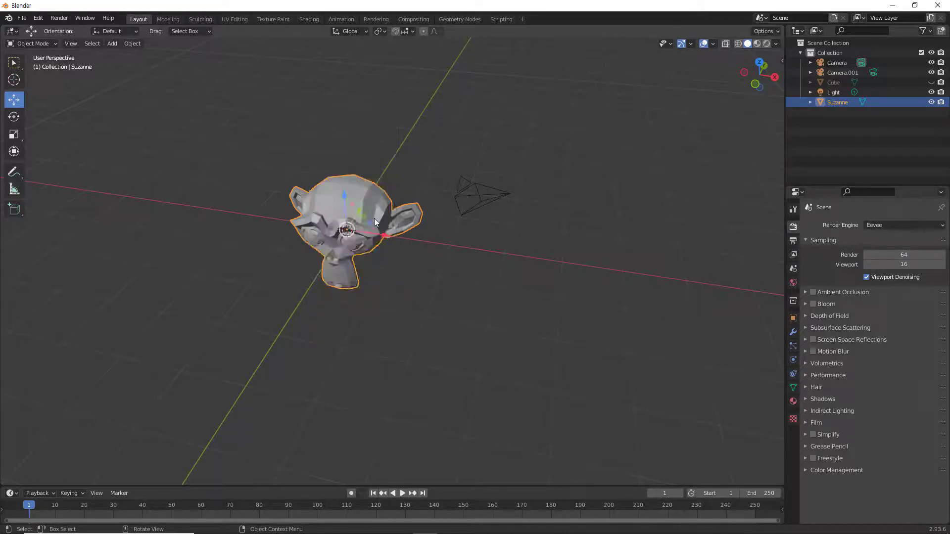
Duplicate the monkey head twice, placing each copy further right along the X axis.
{"action": "left_click", "coordinate": [373, 209]}
{"action": "key", "text": "alt+d"}
{"action": "left_click", "coordinate": [390, 237]}
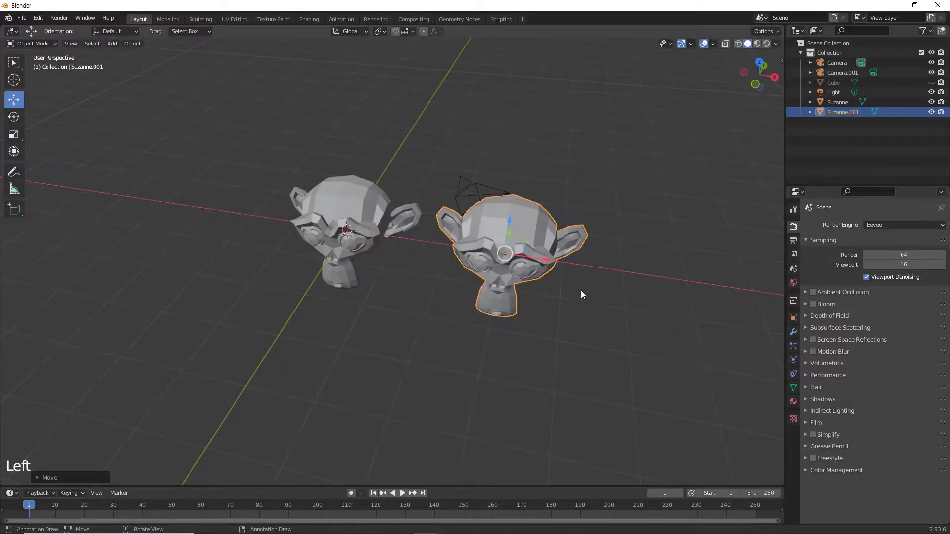
{"action": "key", "text": "alt+d"}
{"action": "left_click", "coordinate": [550, 262]}
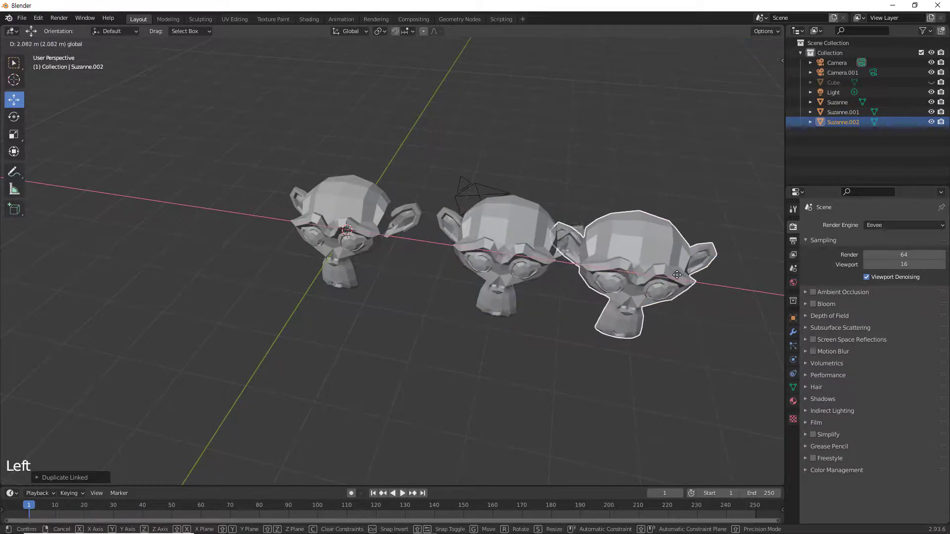
{"action": "left_click", "coordinate": [496, 235]}
Scale the two copies down so each head is smaller than the one before.
{"action": "key", "text": "s"}
{"action": "left_click", "coordinate": [678, 279]}
{"action": "key", "text": "s"}
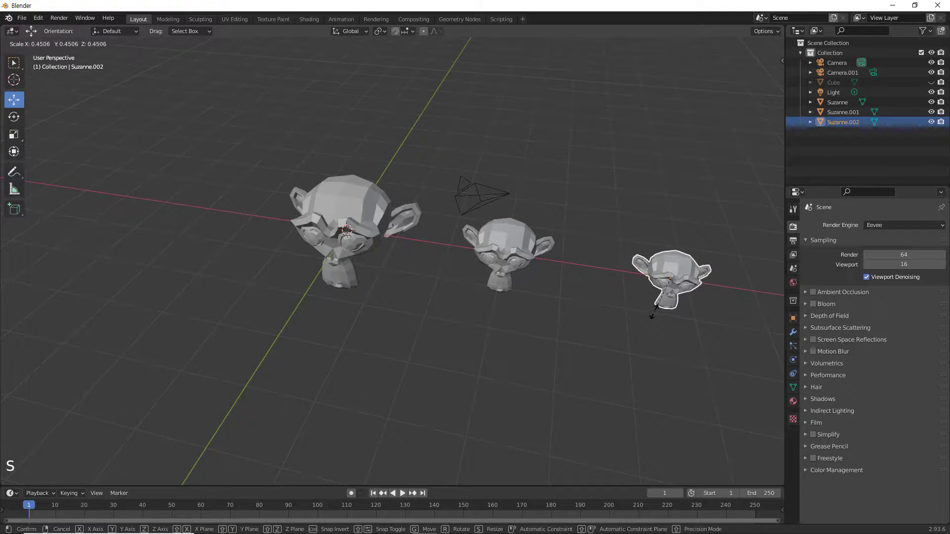
{"action": "left_click", "coordinate": [604, 306]}
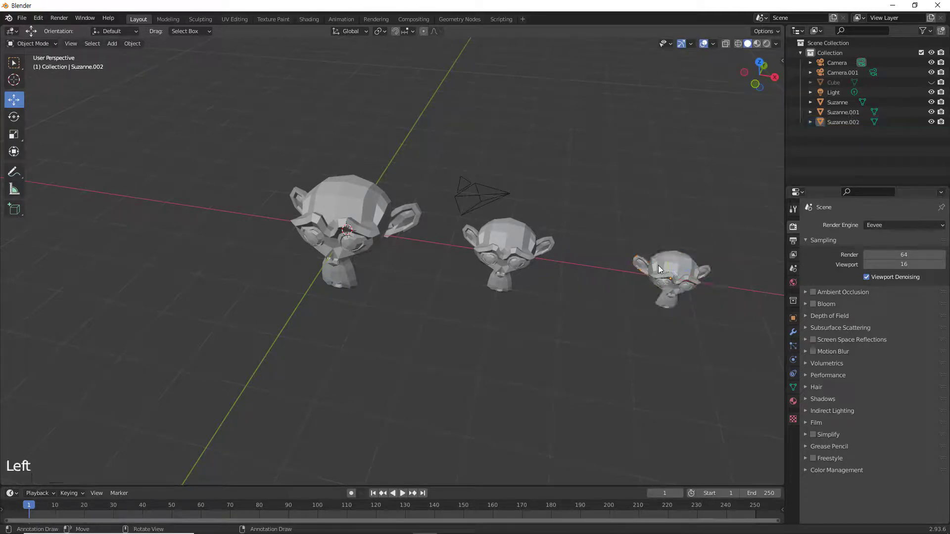
{"action": "left_click", "coordinate": [659, 270]}
Parent the right head to the middle one and the middle head to the left one with Ctrl+P > Object.
{"action": "left_click", "coordinate": [504, 247]}
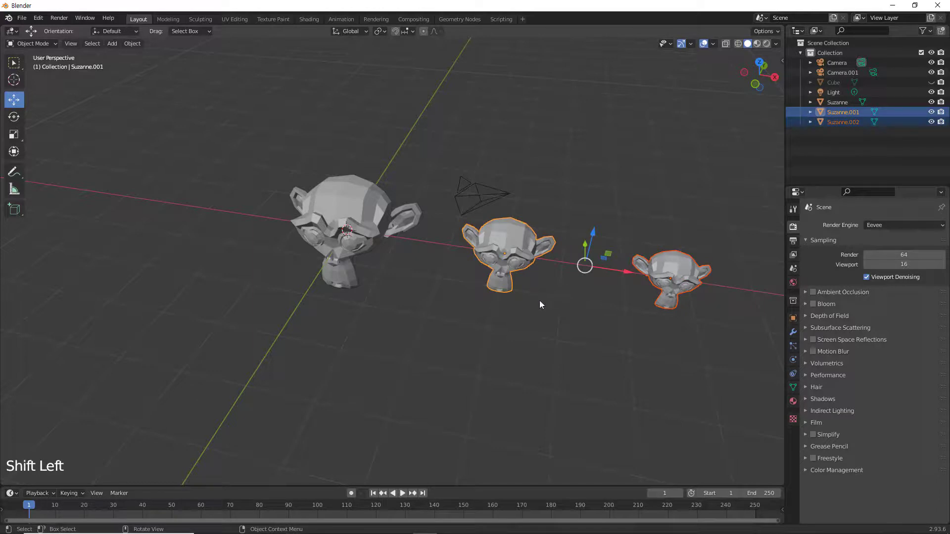
{"action": "key", "text": "ctrl+p"}
{"action": "left_click", "coordinate": [525, 348]}
{"action": "left_click", "coordinate": [501, 242]}
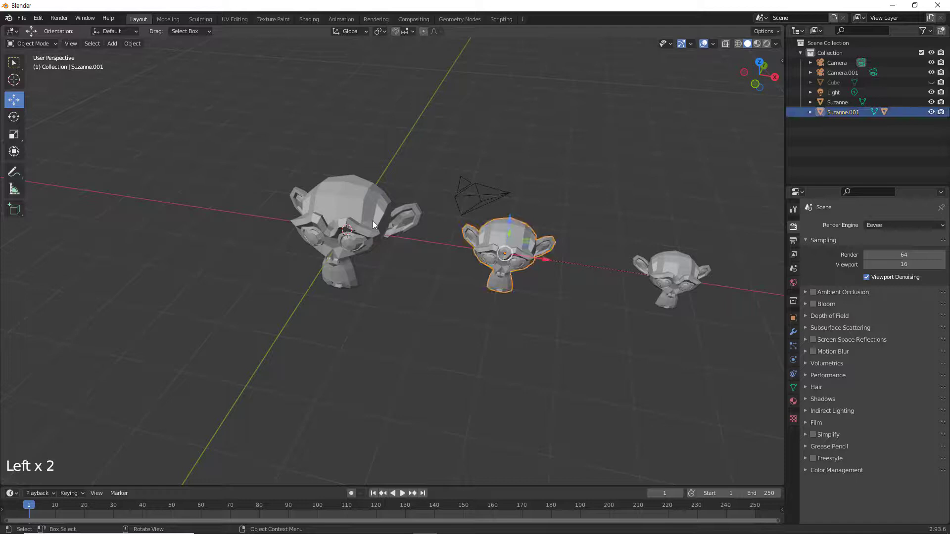
{"action": "left_click", "coordinate": [370, 219]}
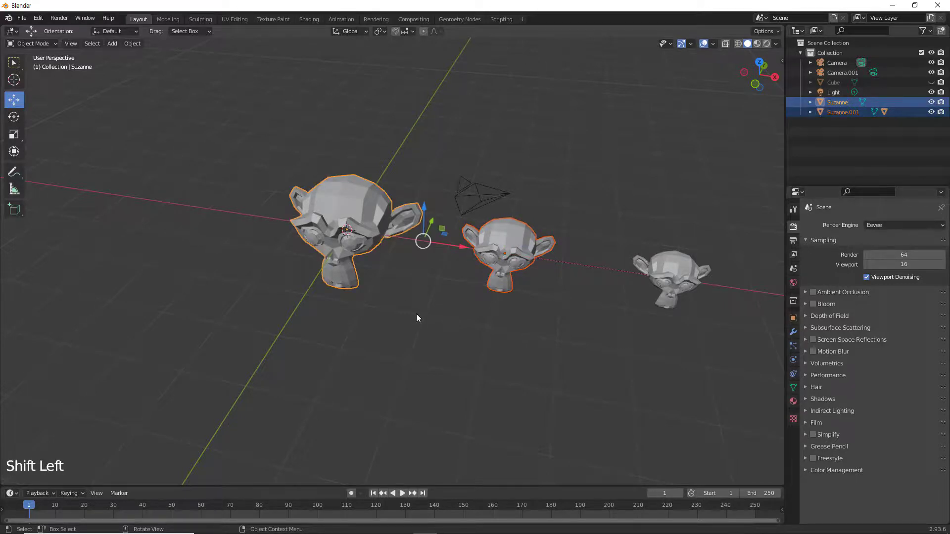
{"action": "key", "text": "ctrl+p"}
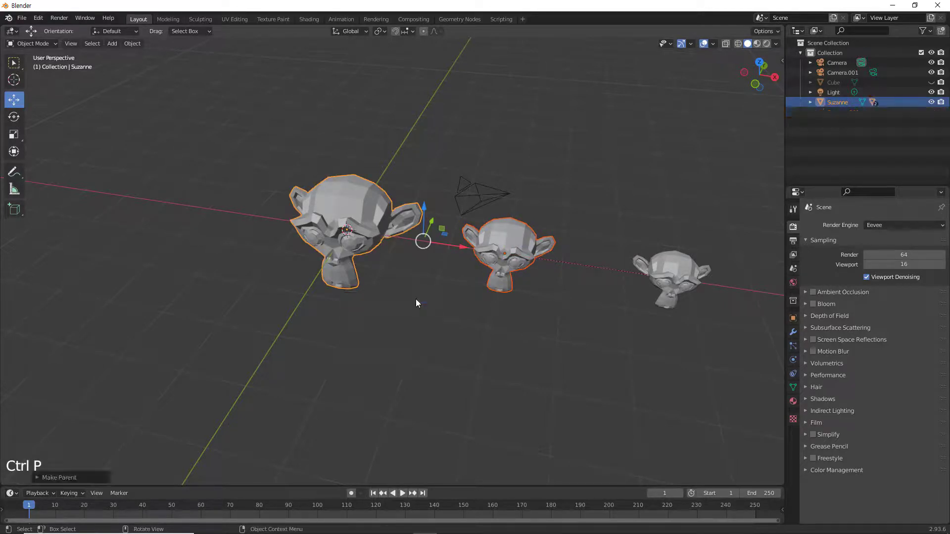
{"action": "left_click", "coordinate": [461, 328]}
Test the chain by rotating the left and middle heads with their children, cancelling each rotation.
{"action": "left_click", "coordinate": [377, 214]}
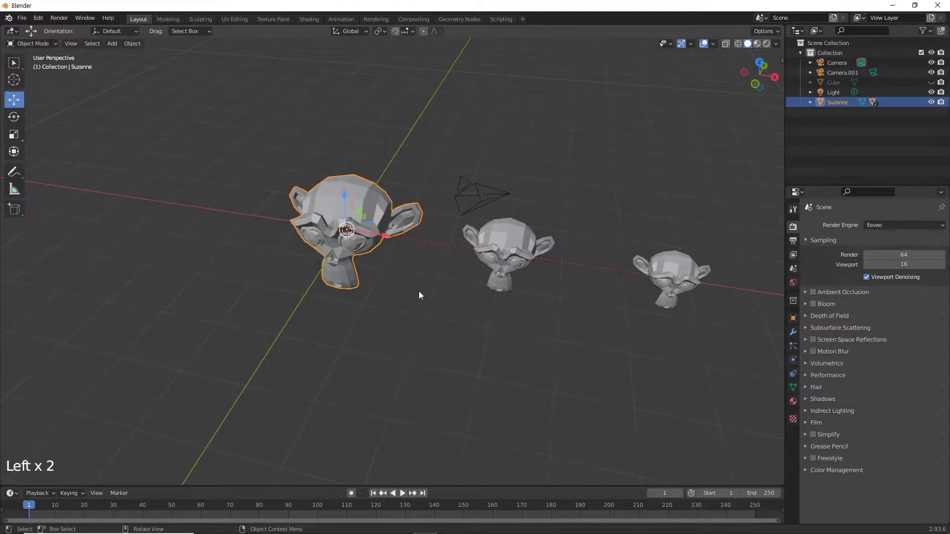
{"action": "key", "text": "r"}
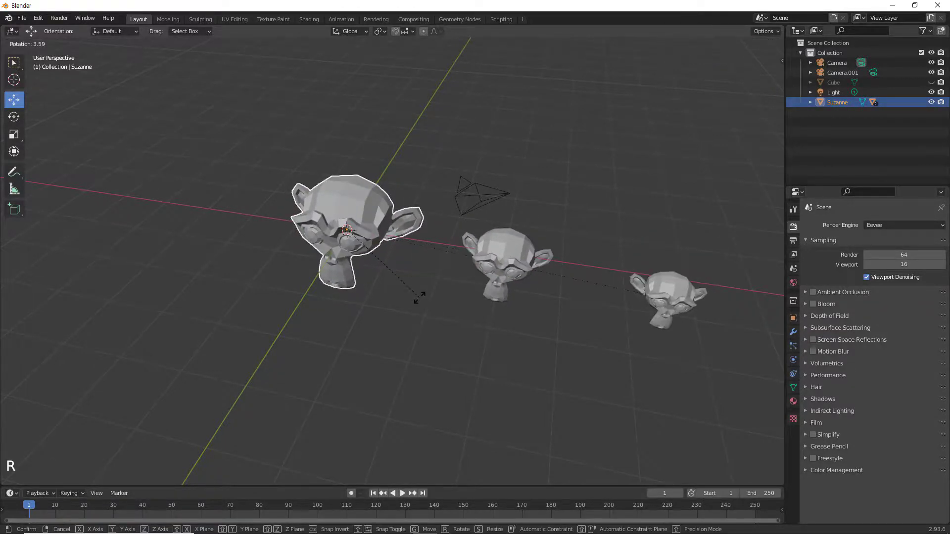
{"action": "left_click", "coordinate": [506, 249]}
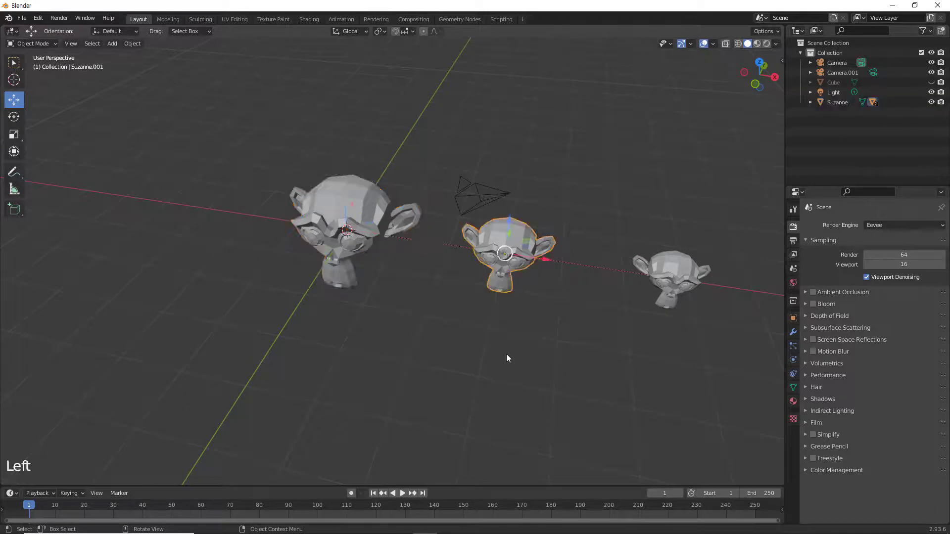
{"action": "key", "text": "r"}
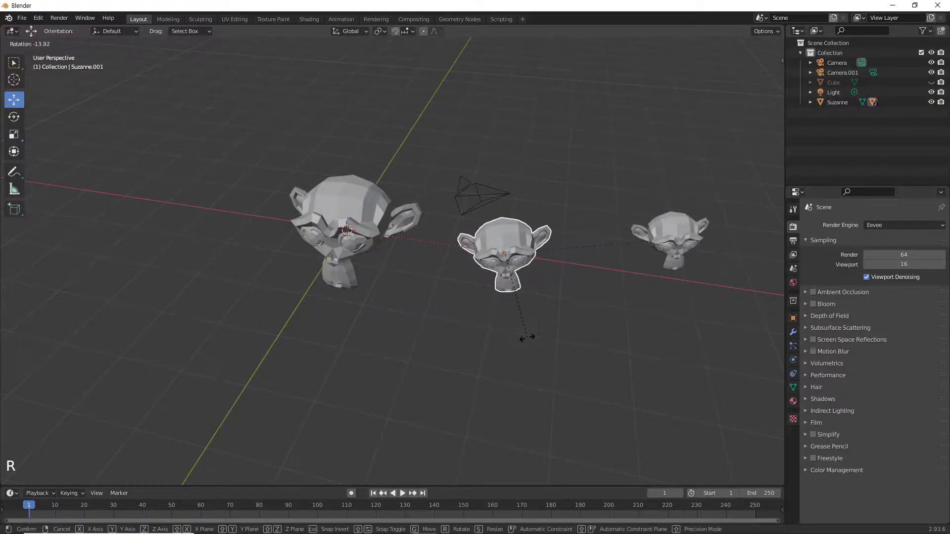
{"action": "left_click", "coordinate": [529, 341]}
{"action": "left_click", "coordinate": [363, 215]}
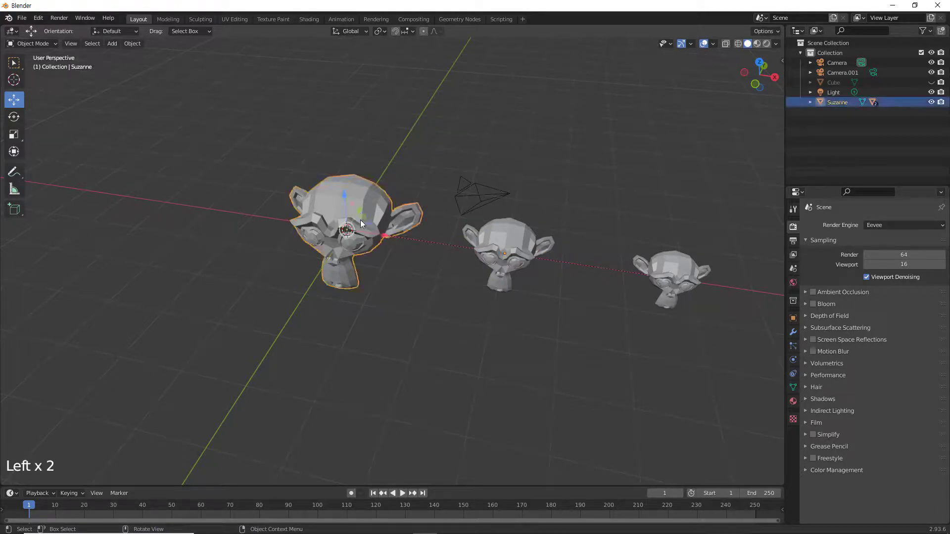
{"action": "left_click", "coordinate": [423, 355]}
{"action": "left_click", "coordinate": [368, 221]}
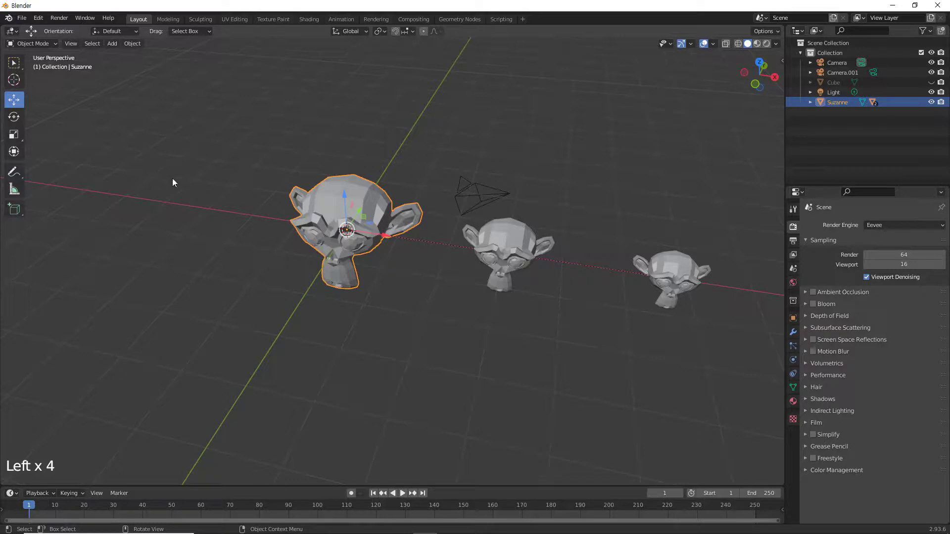
Step the selection down to the child head with ] and back up to the topmost parent with [.
{"action": "left_click", "coordinate": [94, 48]}
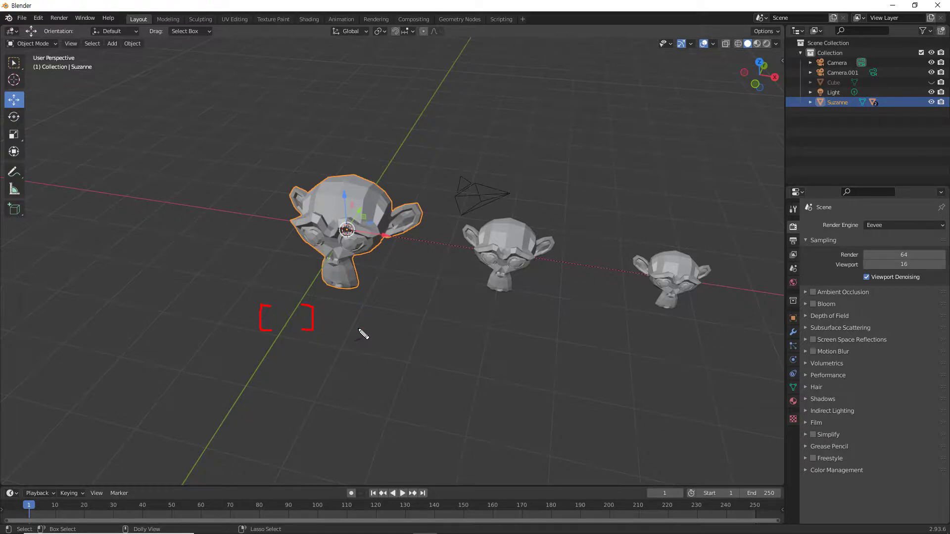
{"action": "left_click", "coordinate": [361, 332]}
{"action": "left_click", "coordinate": [359, 207]}
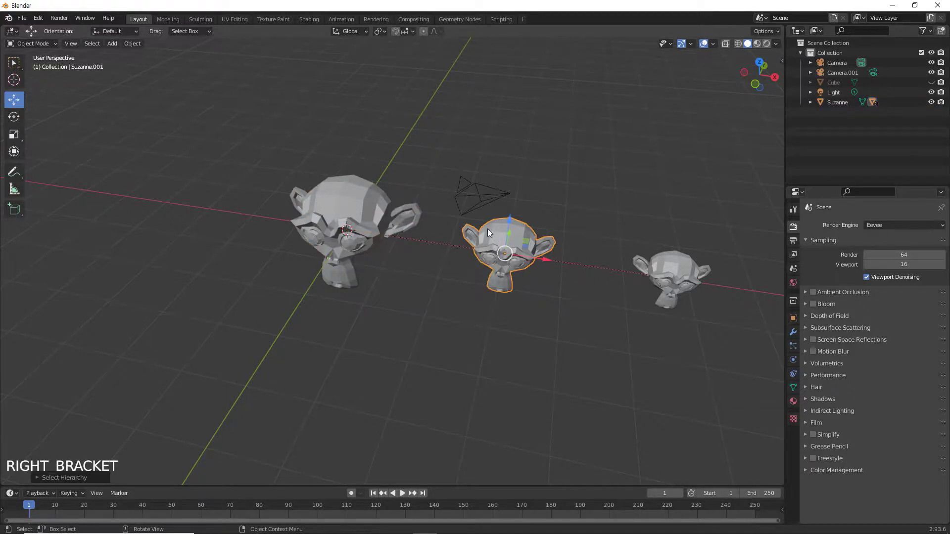
{"action": "key", "text": "]"}
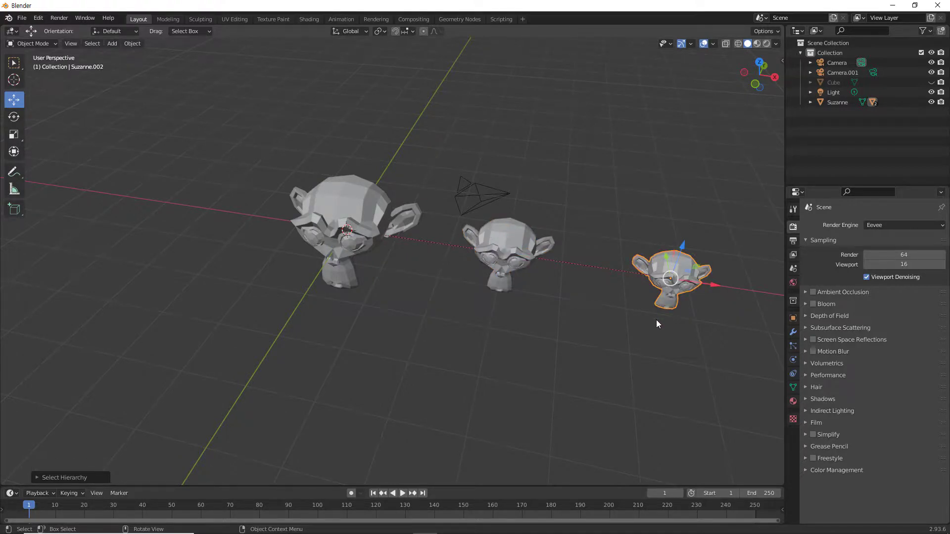
{"action": "key", "text": "["}
{"action": "key", "text": "["}
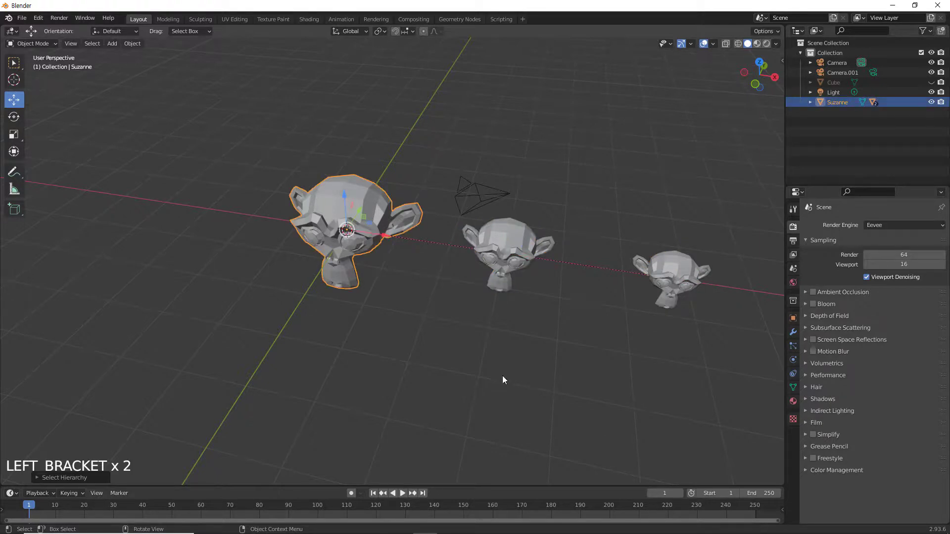
Expand Suzanne and Suzanne.001 in the Outliner to show the nested parent chain.
{"action": "left_click", "coordinate": [497, 374]}
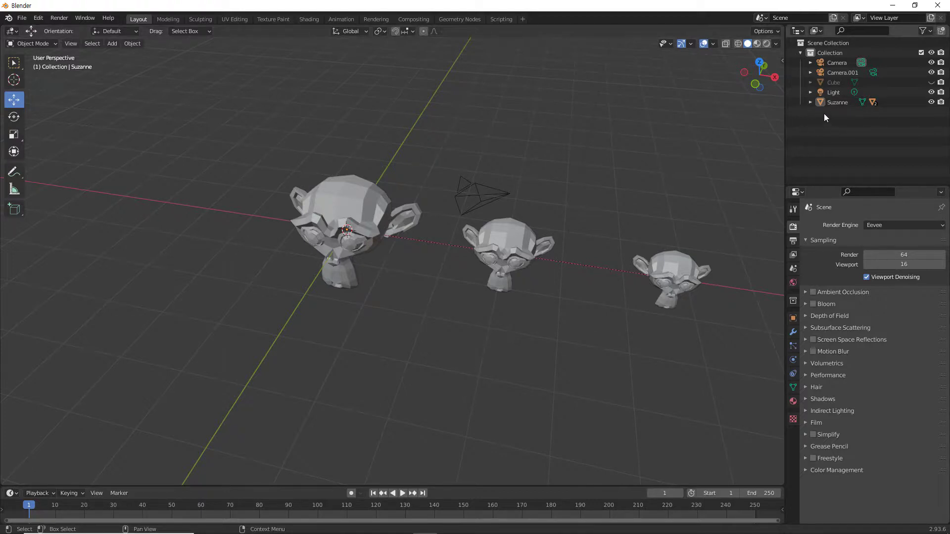
{"action": "left_click", "coordinate": [813, 106]}
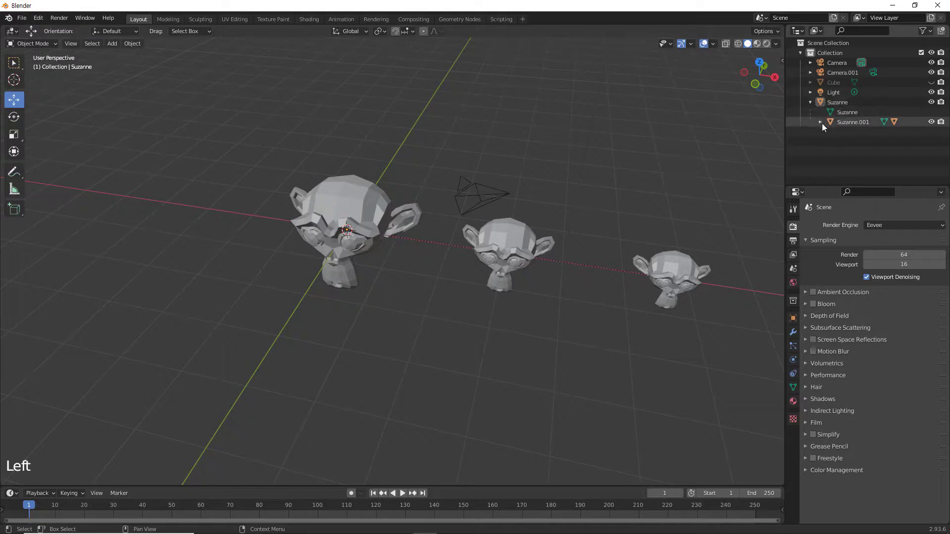
{"action": "left_click", "coordinate": [825, 125]}
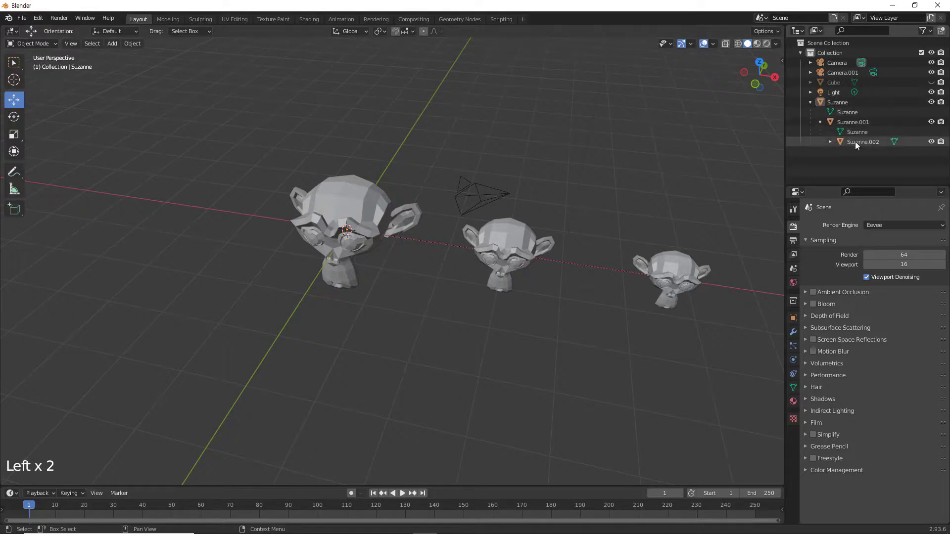
{"action": "left_click", "coordinate": [864, 146]}
{"action": "left_click", "coordinate": [860, 126]}
Select the left head, collapse the hierarchy in the Outliner and deselect everything.
{"action": "left_click", "coordinate": [847, 107]}
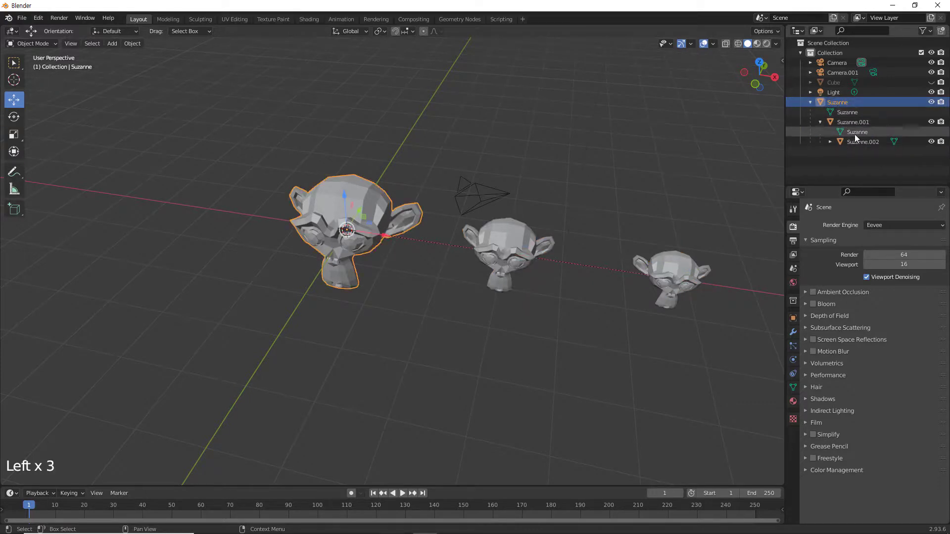
{"action": "left_click", "coordinate": [816, 106]}
{"action": "key", "text": "Left"}
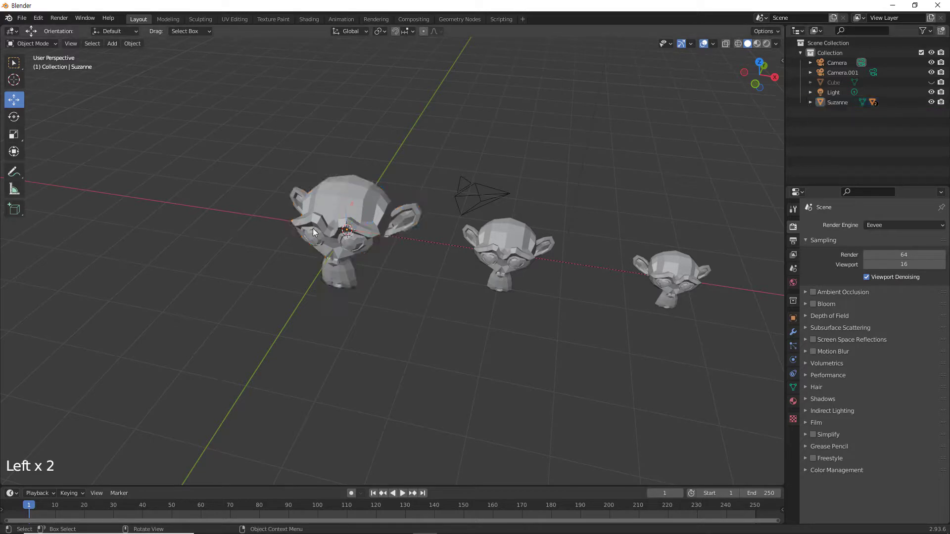
Dismiss the Select menu and select only the left monkey head.
{"action": "key", "text": "Left"}
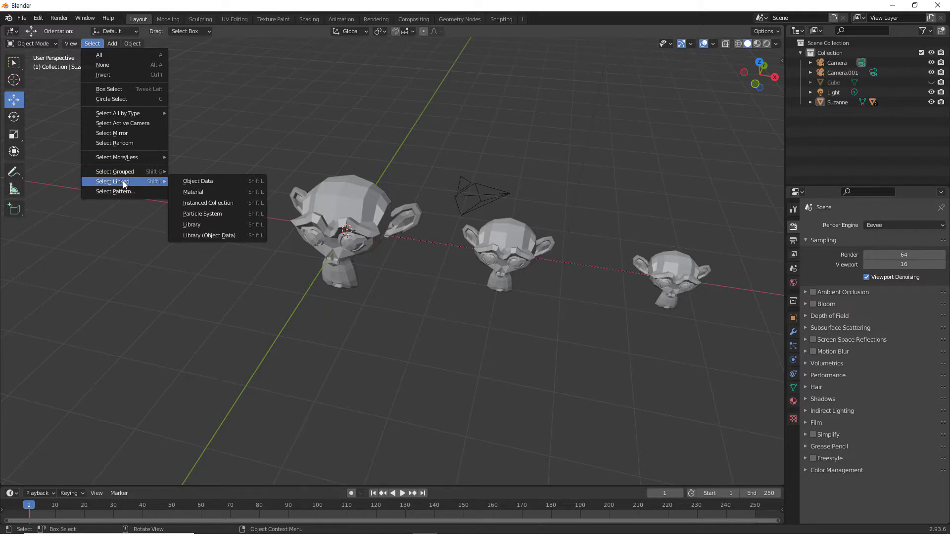
{"action": "left_click", "coordinate": [307, 350]}
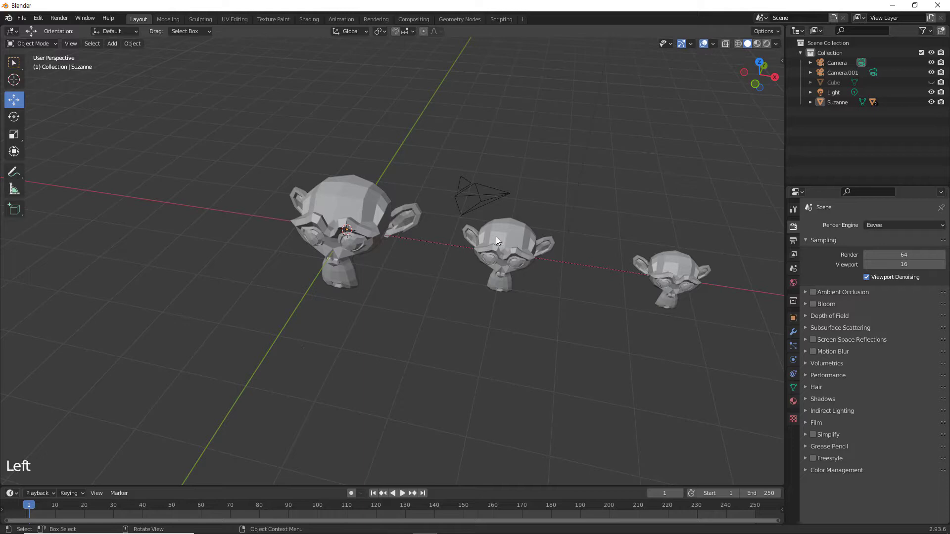
{"action": "left_click", "coordinate": [510, 240]}
{"action": "left_click", "coordinate": [366, 208]}
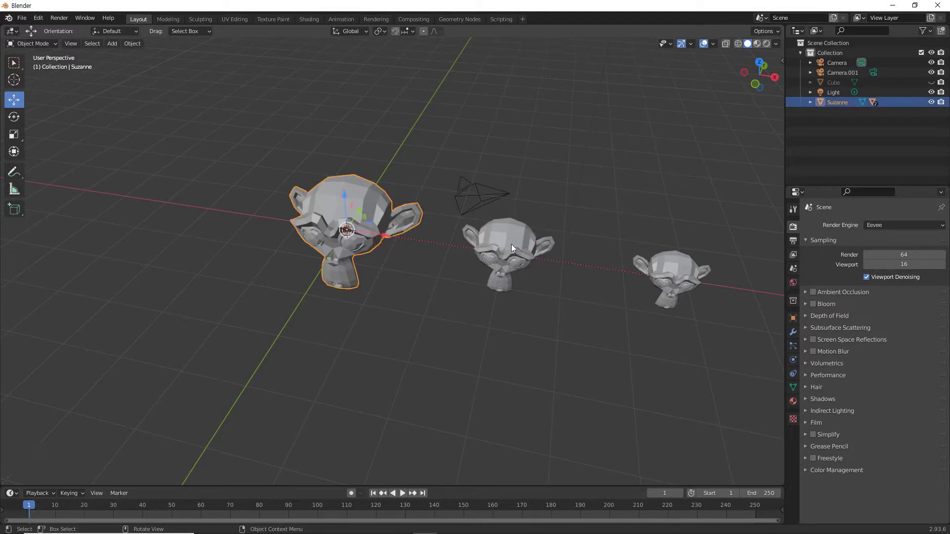
Extend the selection to all child heads via Select More/Less, deselect all, and reopen the Select menu.
{"action": "left_click", "coordinate": [451, 300]}
{"action": "left_click", "coordinate": [360, 196]}
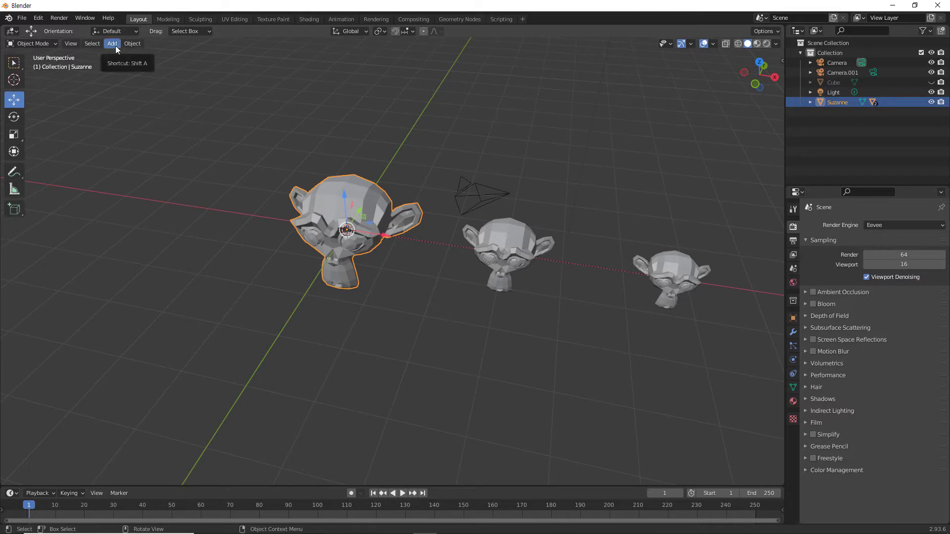
{"action": "left_click", "coordinate": [100, 45]}
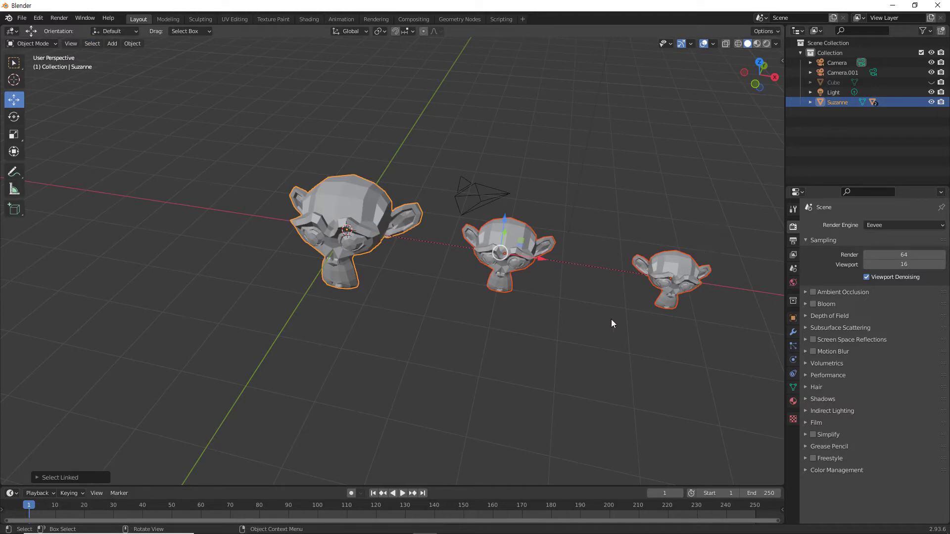
{"action": "key", "text": "Left"}
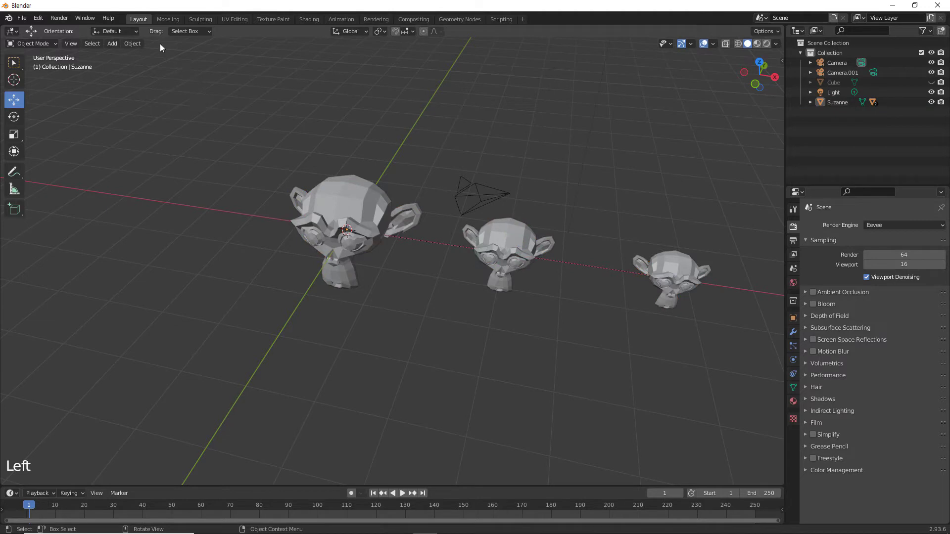
{"action": "left_click", "coordinate": [99, 44]}
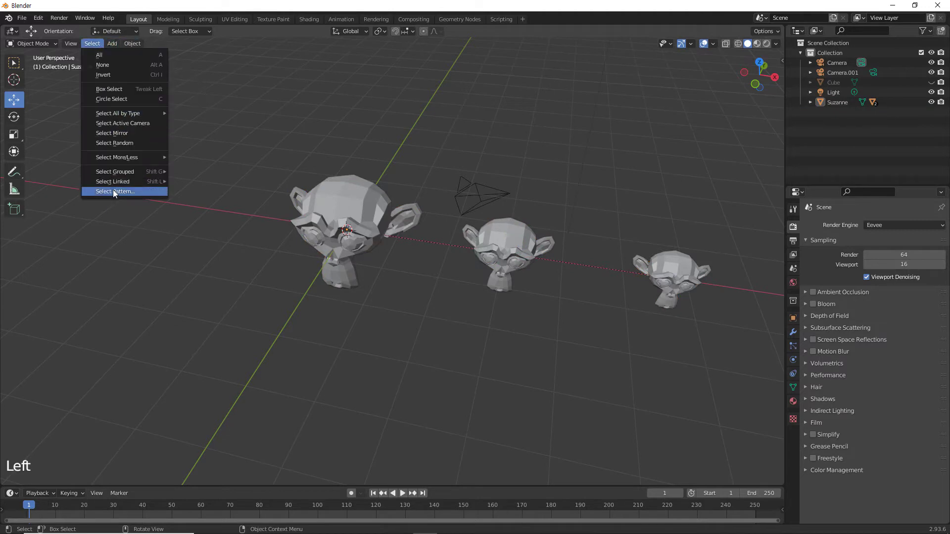